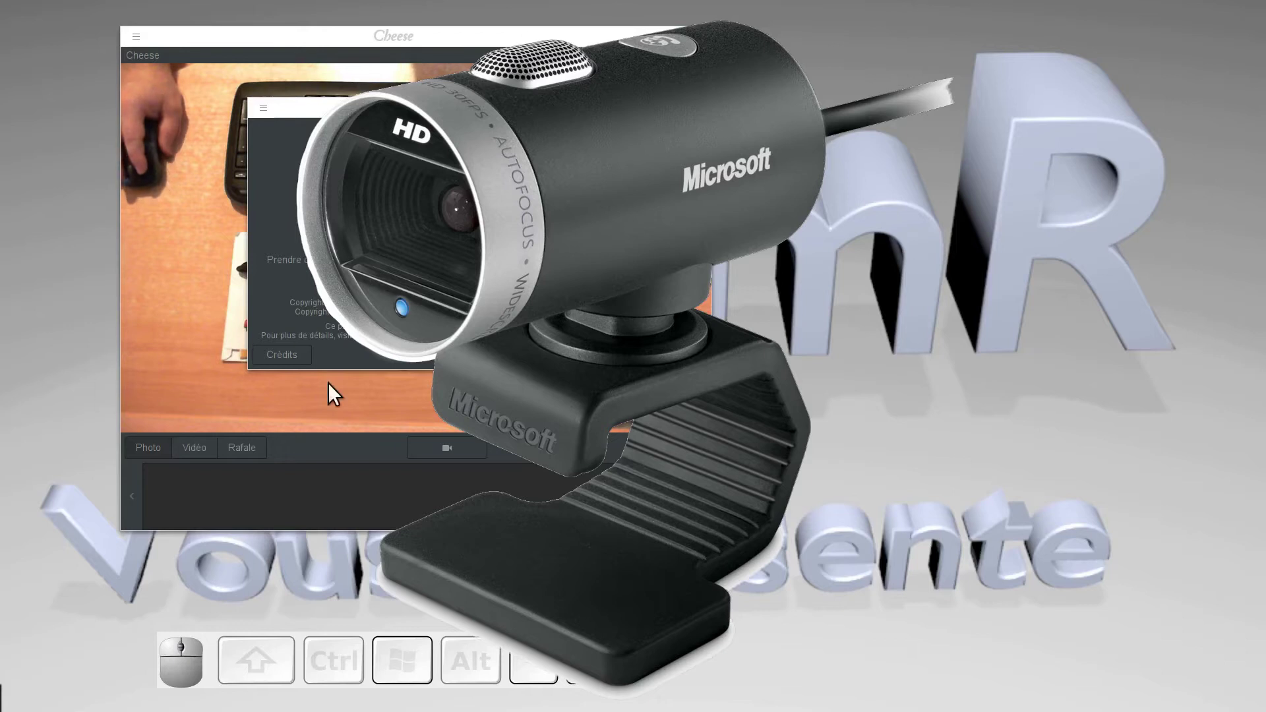
Dismiss Cheese's About window and switch the live view to Rafale (burst) mode.
{"action": "left_click", "coordinate": [565, 364]}
{"action": "left_click", "coordinate": [153, 456]}
{"action": "left_click", "coordinate": [258, 452]}
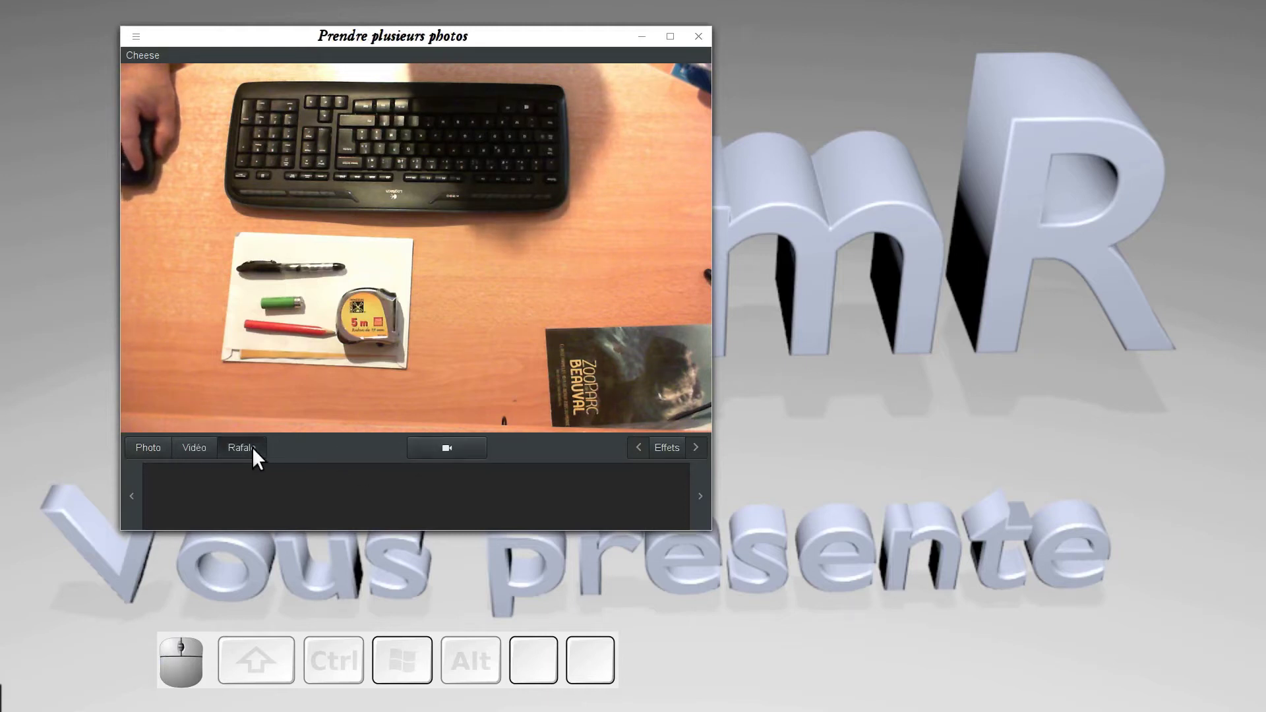
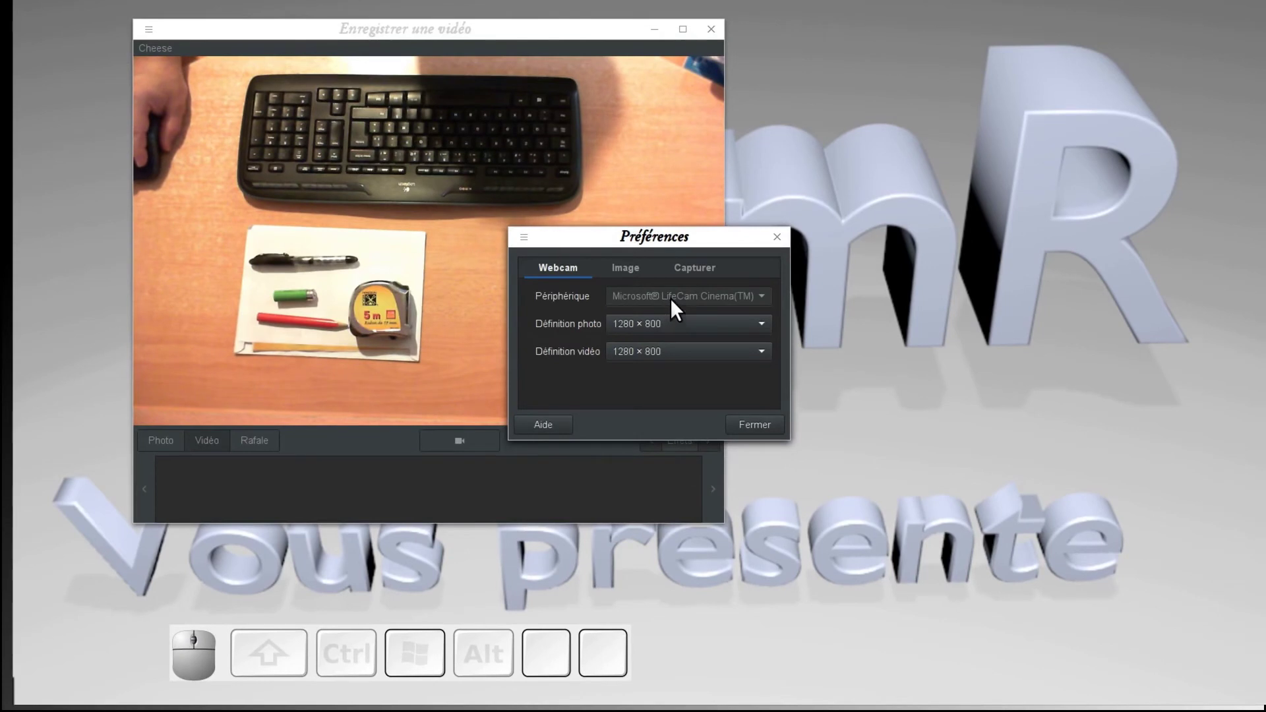
Review the photo and video Définition dropdowns in Préférences, keeping a resolution for each.
{"action": "left_click", "coordinate": [662, 326]}
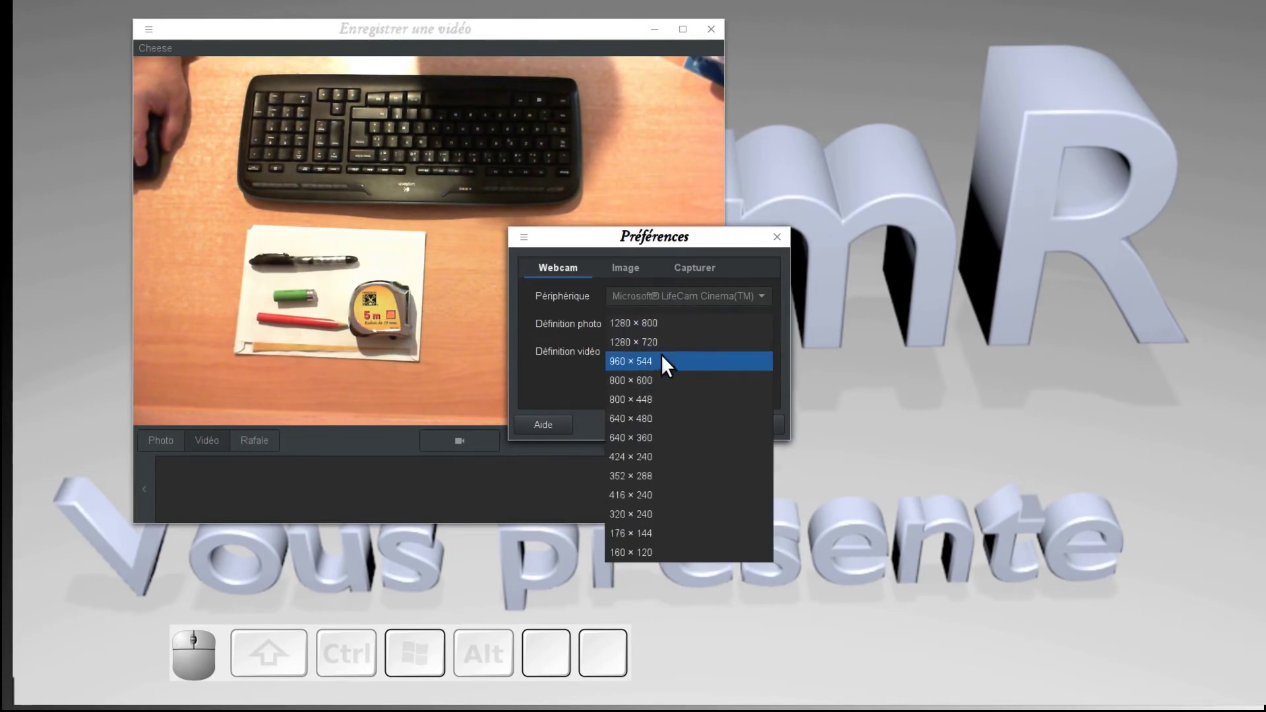
{"action": "left_click", "coordinate": [662, 334]}
{"action": "left_click", "coordinate": [661, 360]}
{"action": "left_click", "coordinate": [661, 362]}
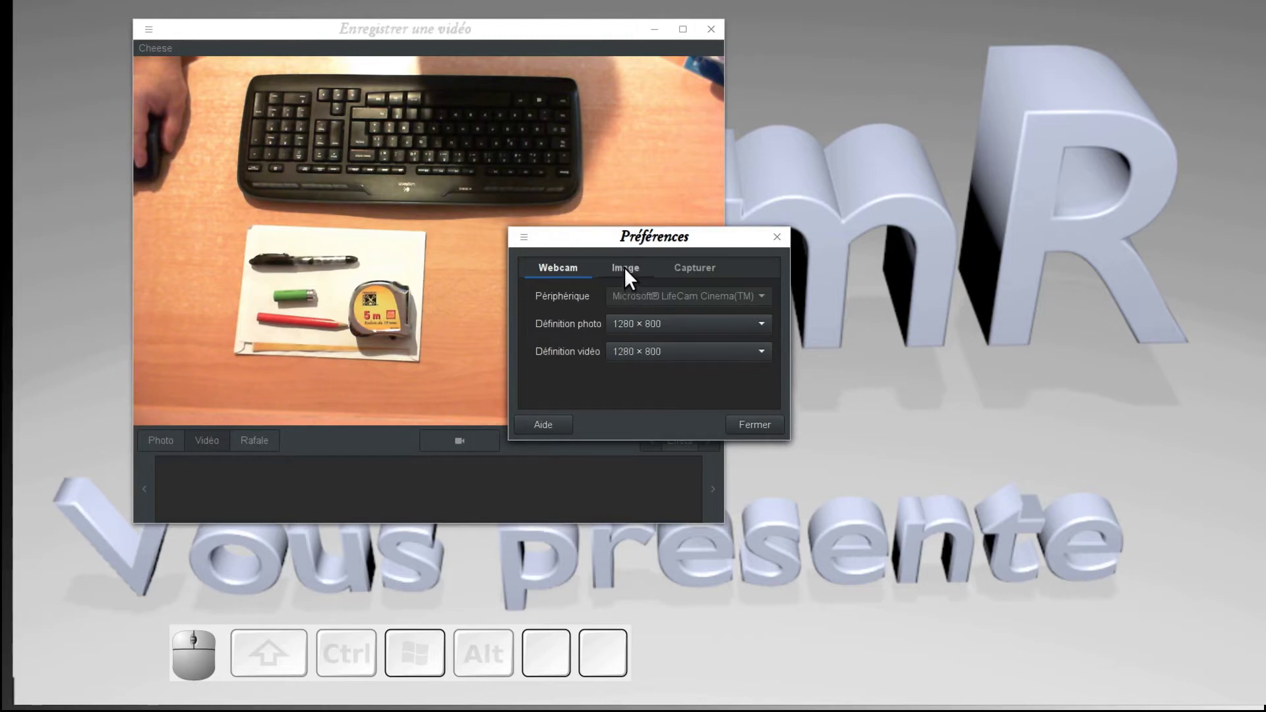
Adjust brightness and hue sliders on the Image tab, view the Capturer burst settings, and close Préférences.
{"action": "left_click", "coordinate": [631, 275]}
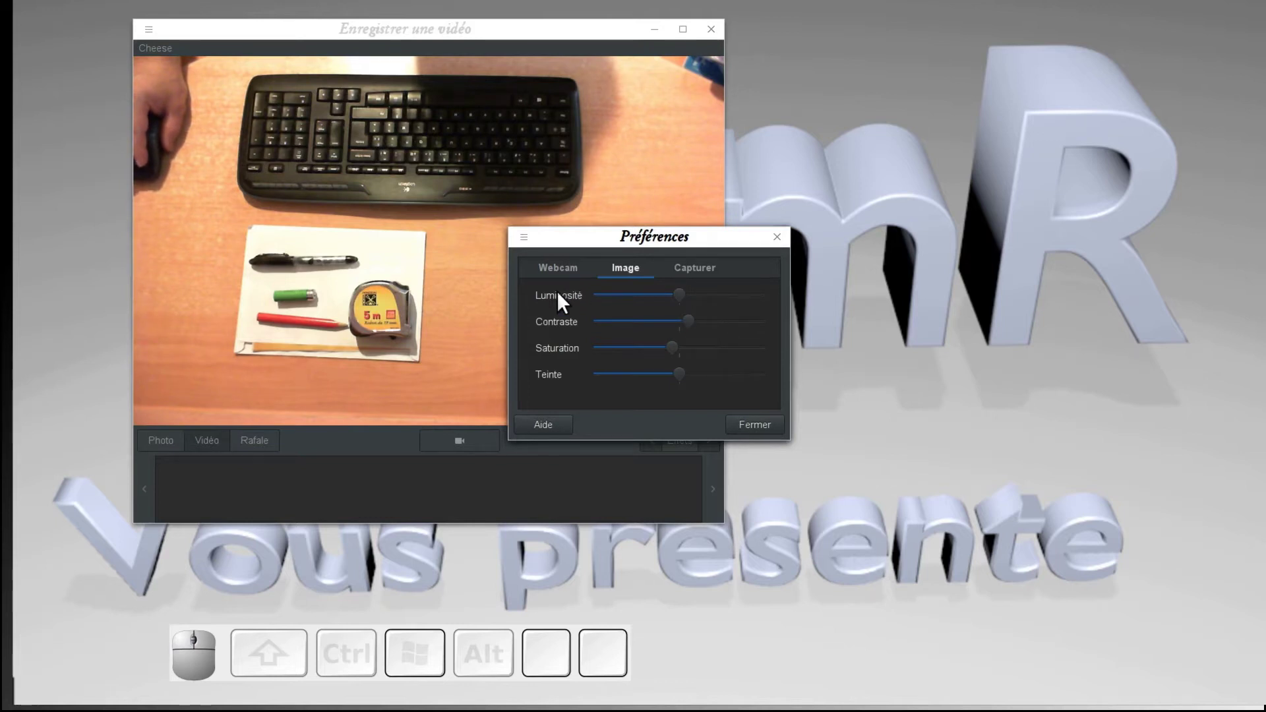
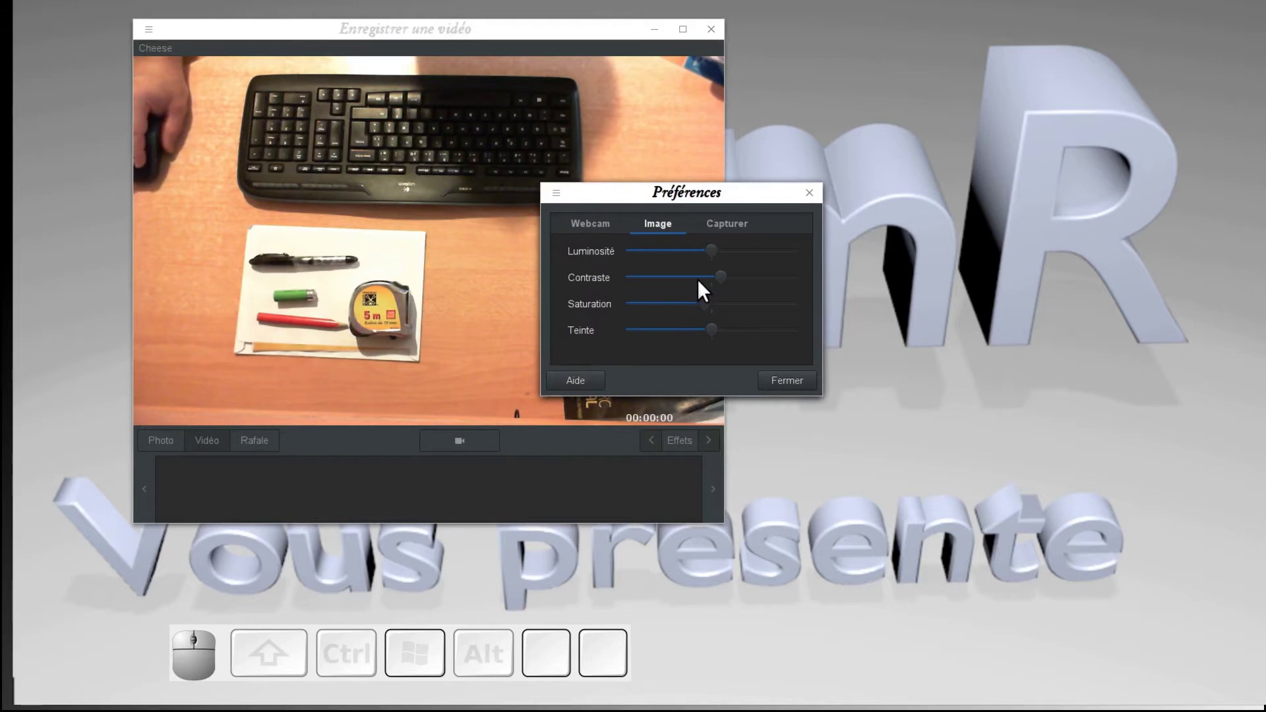
{"action": "left_click_drag", "start_coordinate": [725, 247], "coordinate": [716, 333]}
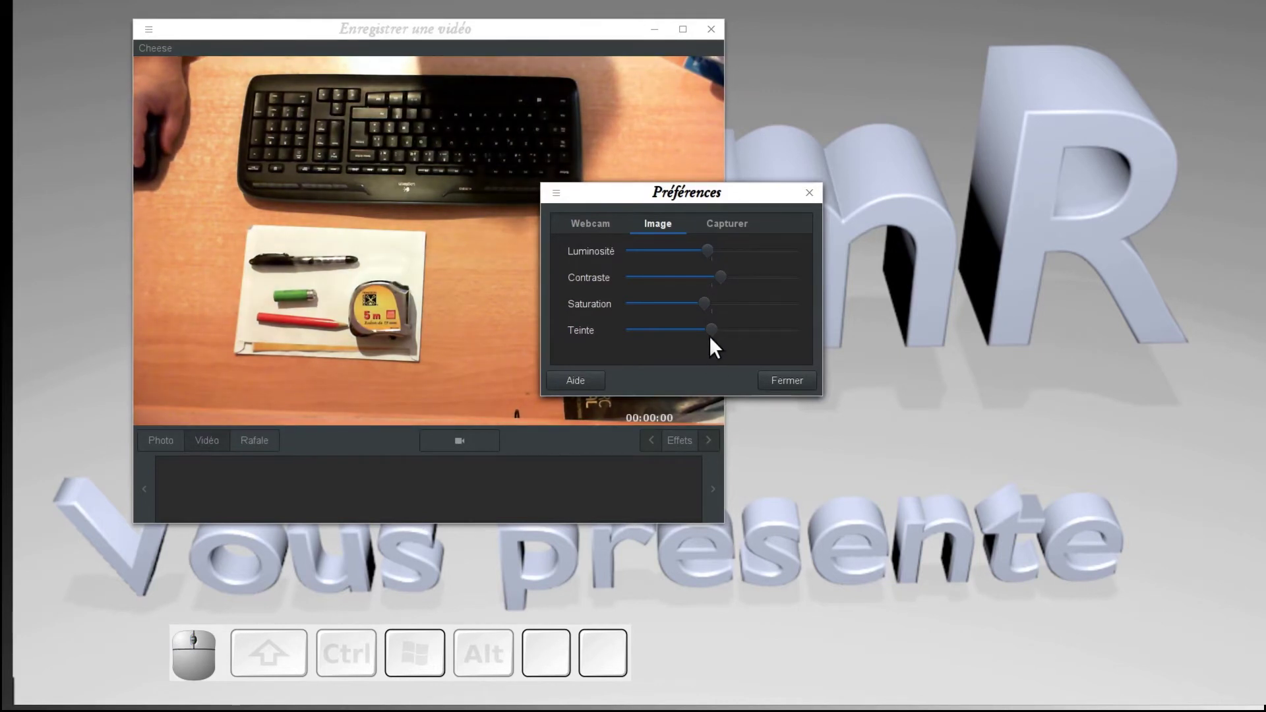
{"action": "left_click_drag", "start_coordinate": [727, 331], "coordinate": [704, 329]}
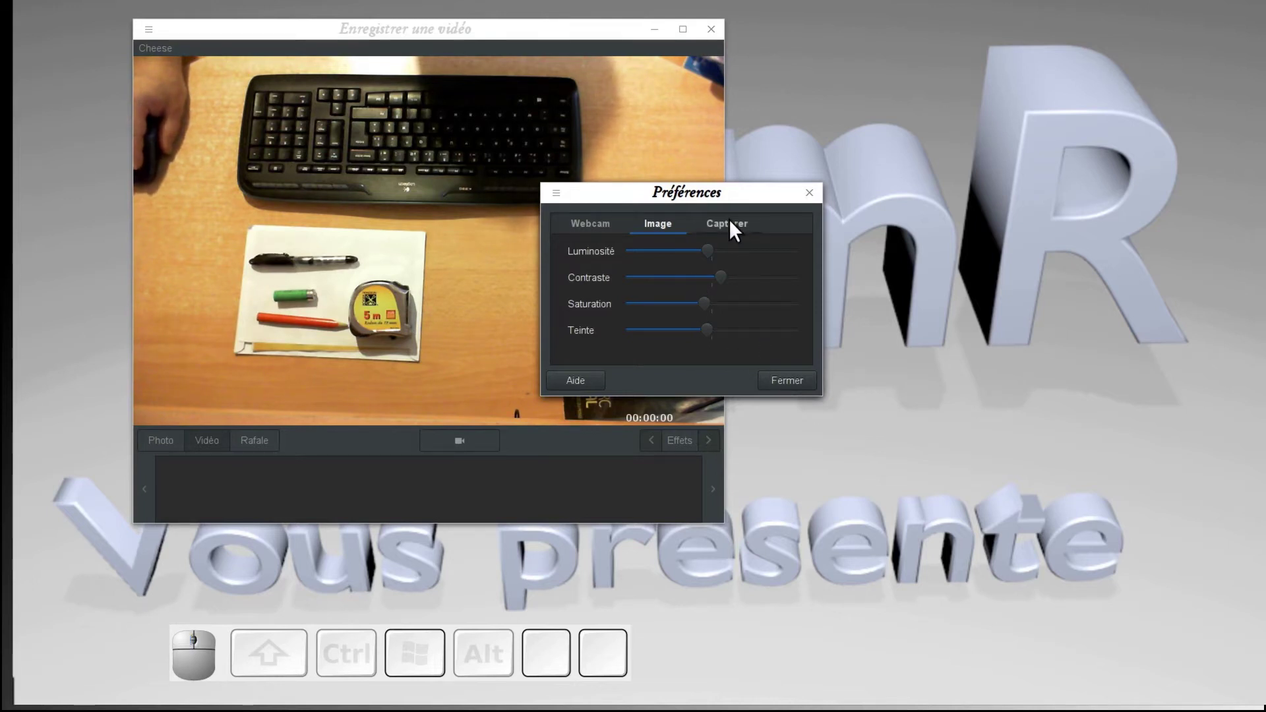
{"action": "left_click", "coordinate": [736, 226]}
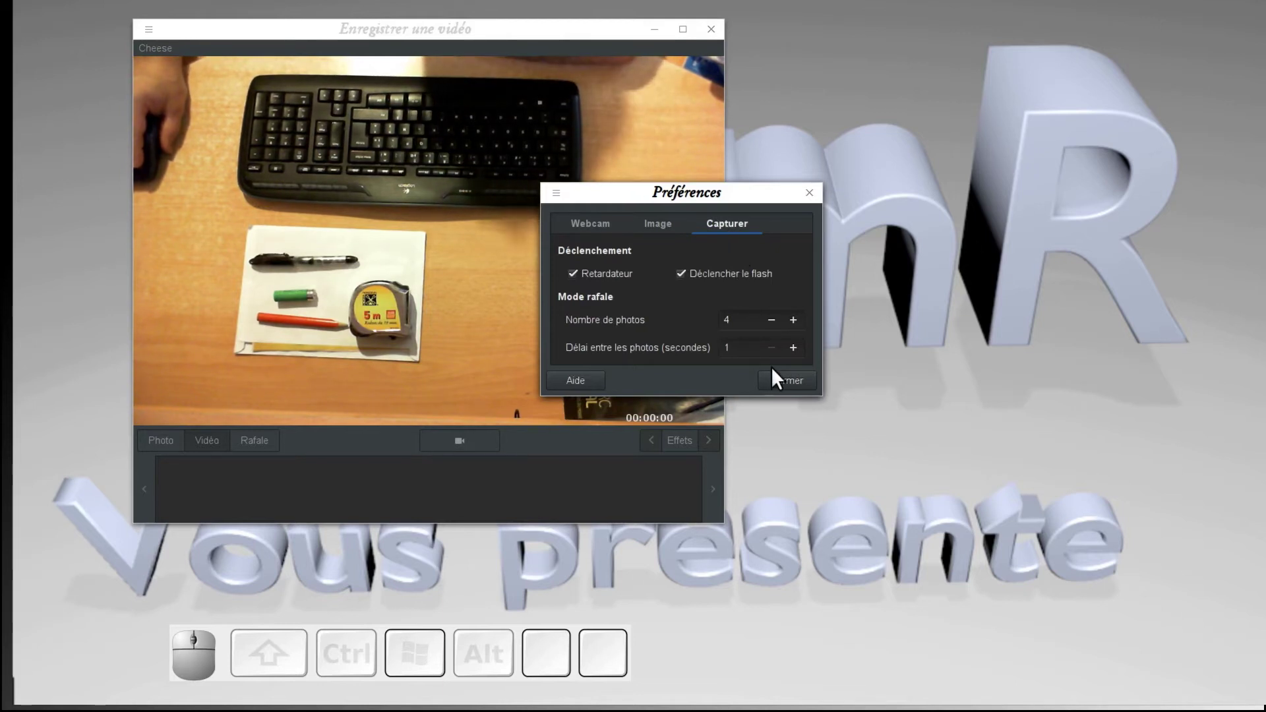
{"action": "left_click", "coordinate": [791, 387]}
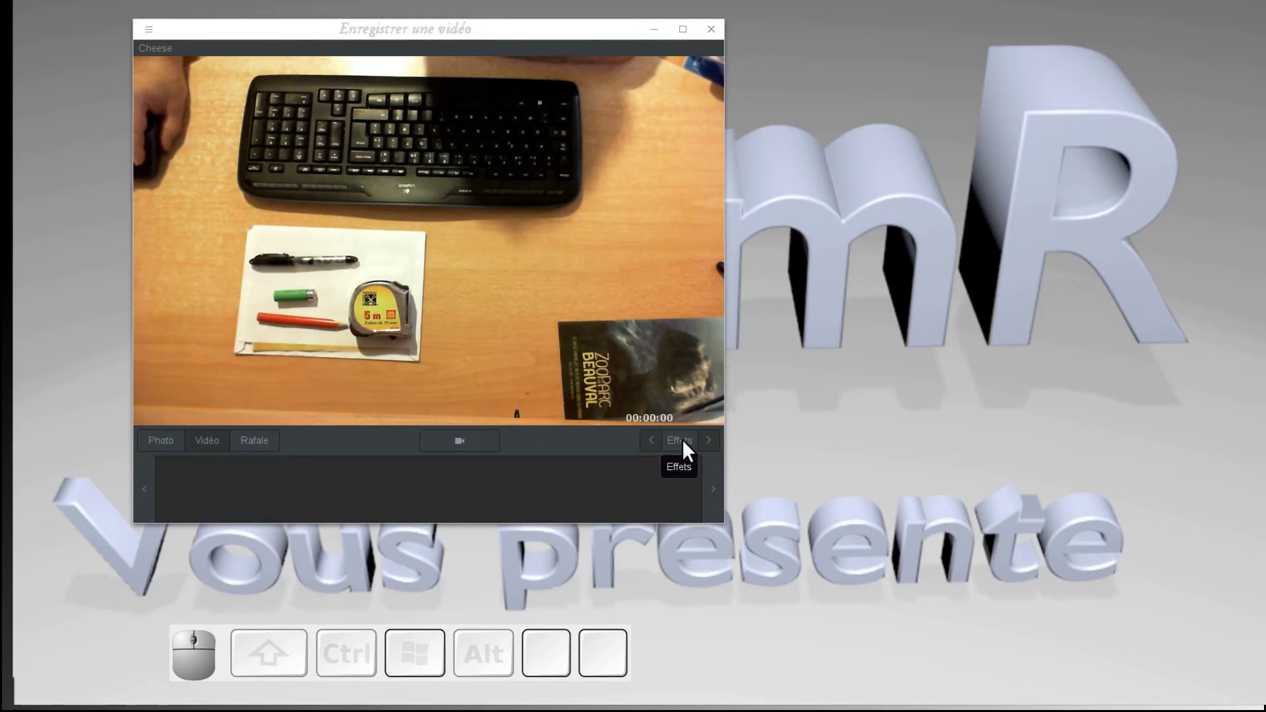
{"action": "left_click", "coordinate": [689, 447]}
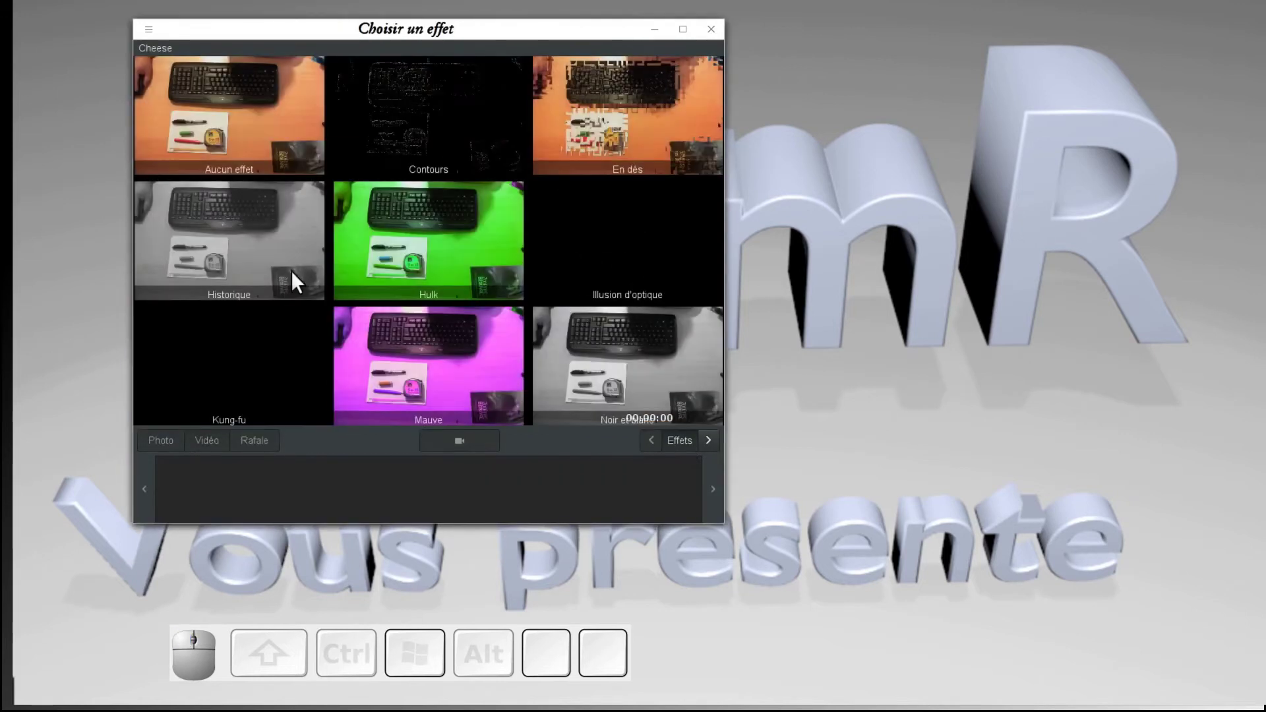
{"action": "left_click", "coordinate": [241, 253]}
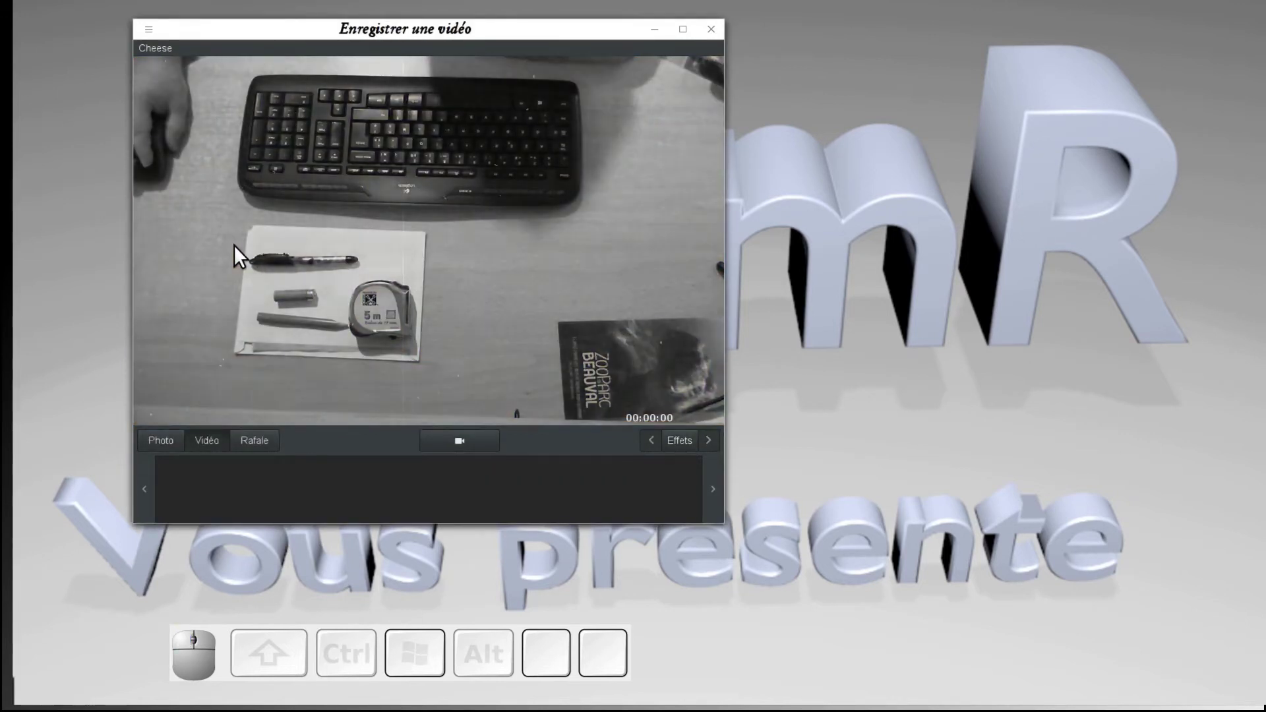
{"action": "left_click", "coordinate": [687, 440]}
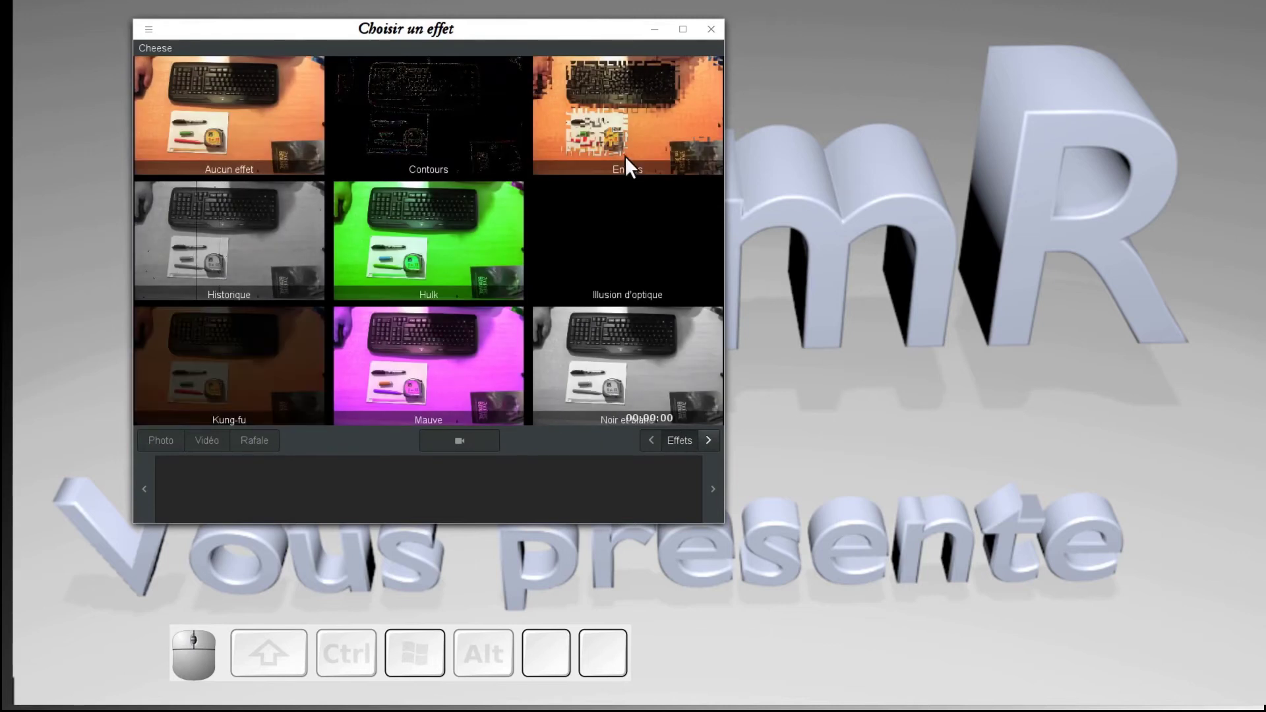
{"action": "left_click", "coordinate": [634, 162]}
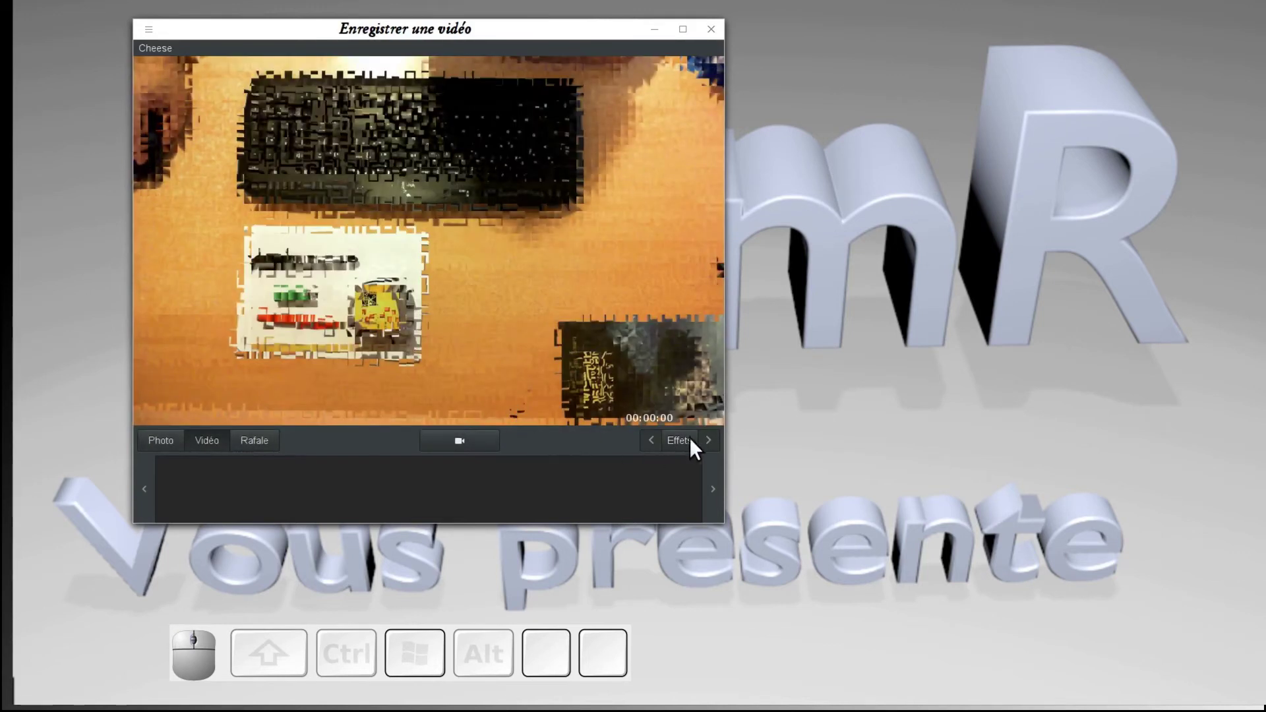
{"action": "left_click", "coordinate": [693, 450]}
Record a short webcam video of the desk in Vidéo mode so it lands in the thumbnail strip.
{"action": "left_click", "coordinate": [256, 128]}
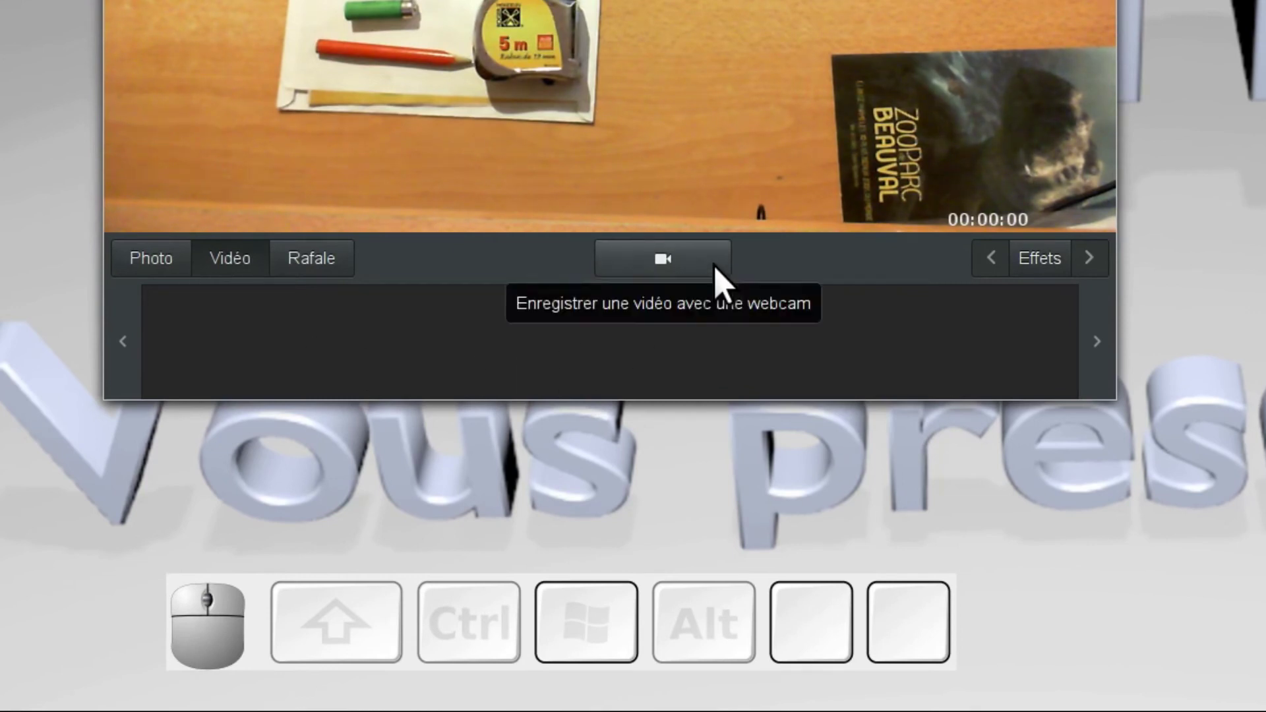
{"action": "left_click", "coordinate": [723, 281]}
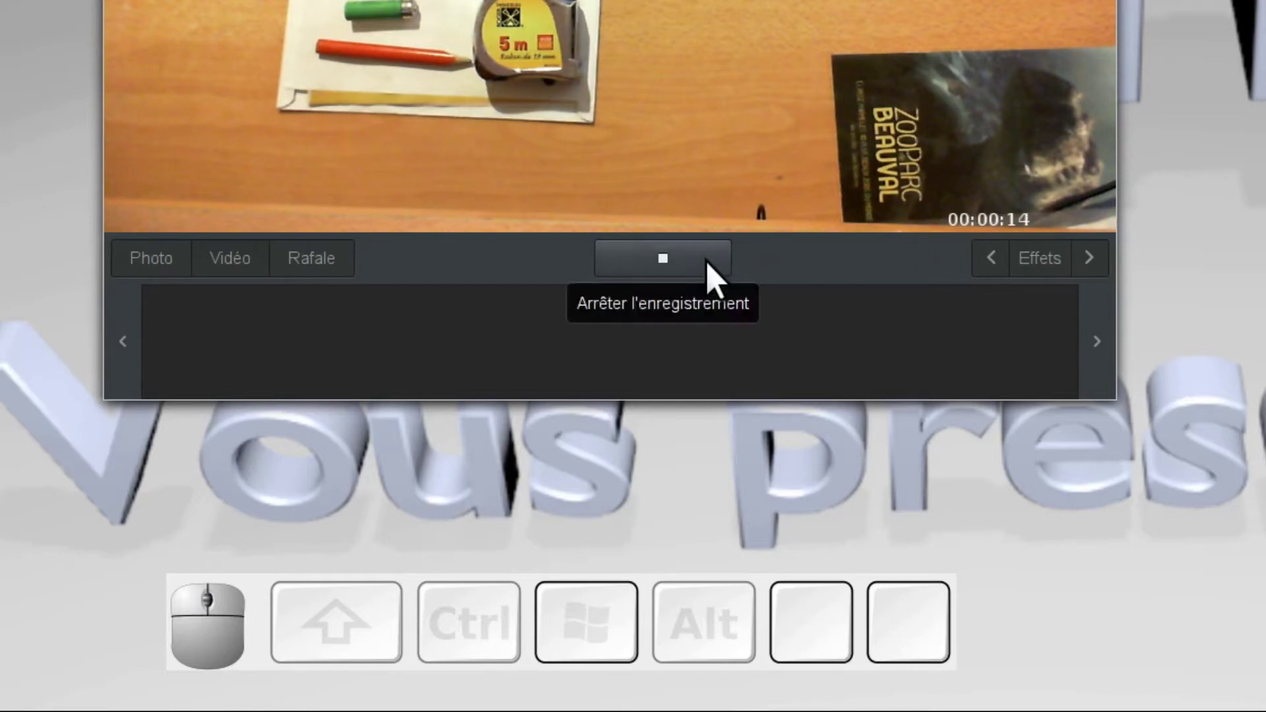
{"action": "left_click", "coordinate": [716, 276]}
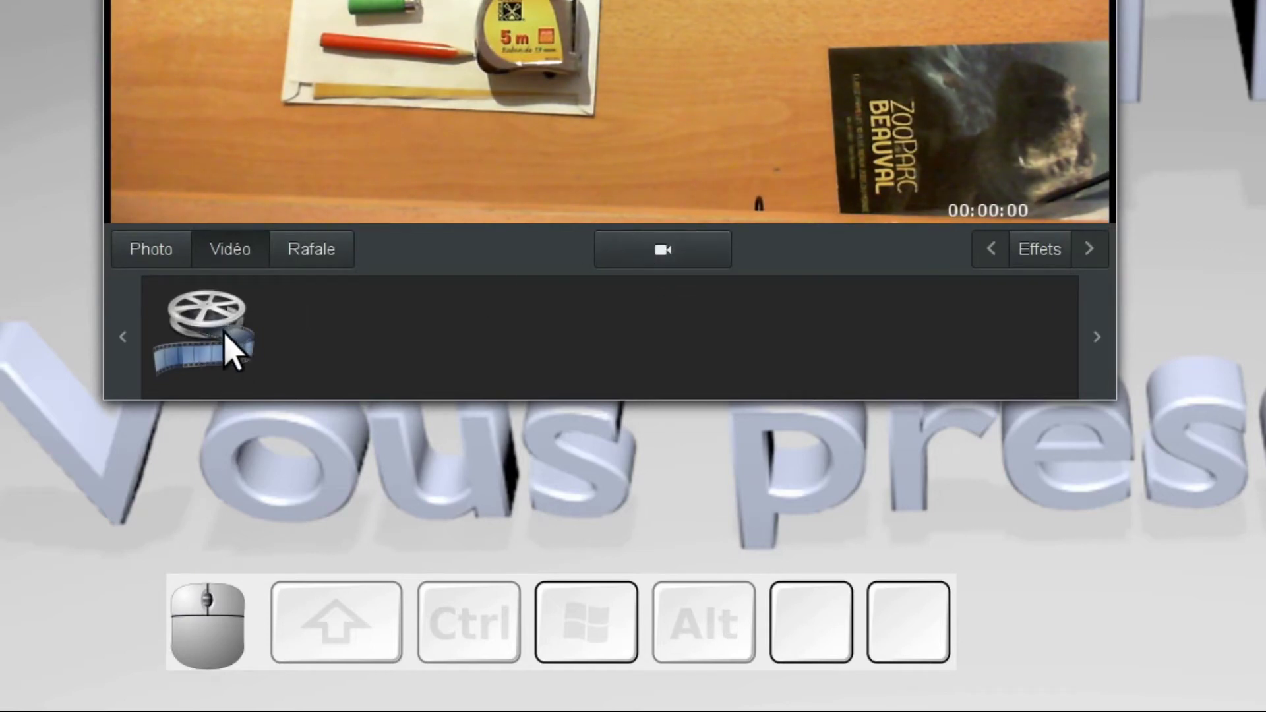
Check the thumbnail's actions without deleting, then drag the recorded WebM clip onto the desktop.
{"action": "right_click", "coordinate": [232, 346]}
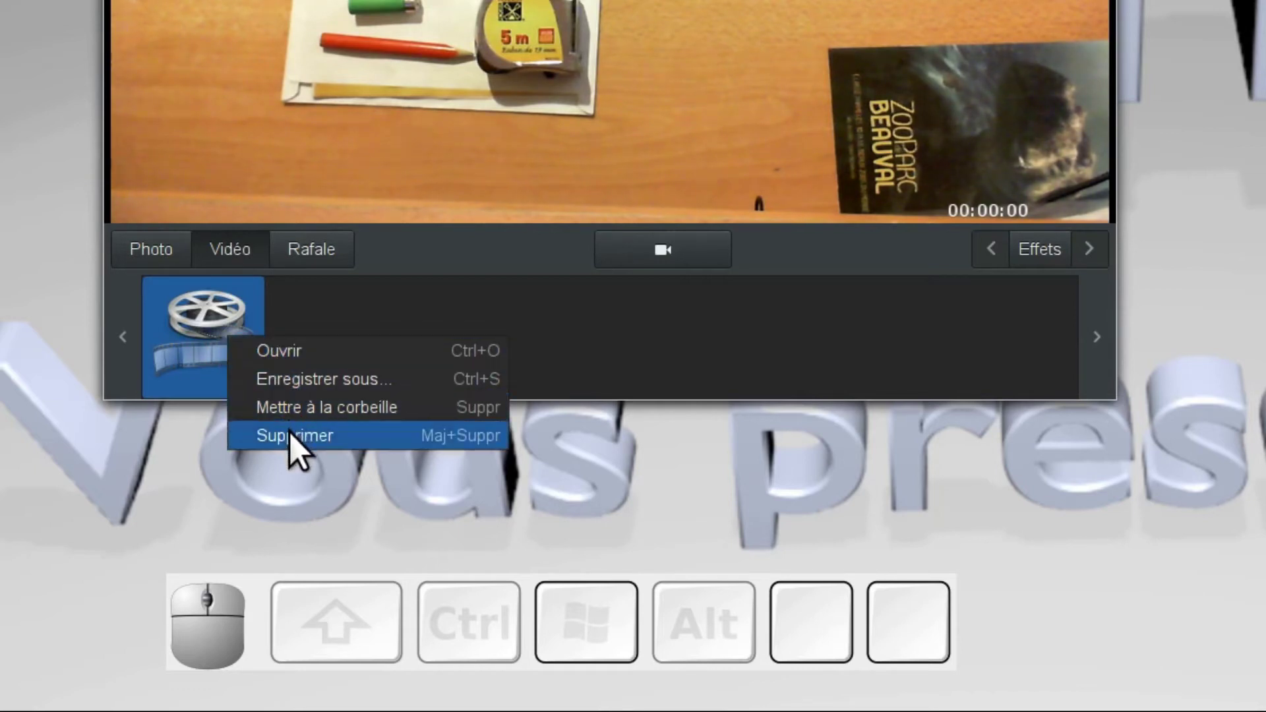
{"action": "left_click", "coordinate": [188, 476]}
{"action": "left_click_drag", "start_coordinate": [222, 373], "coordinate": [853, 438]}
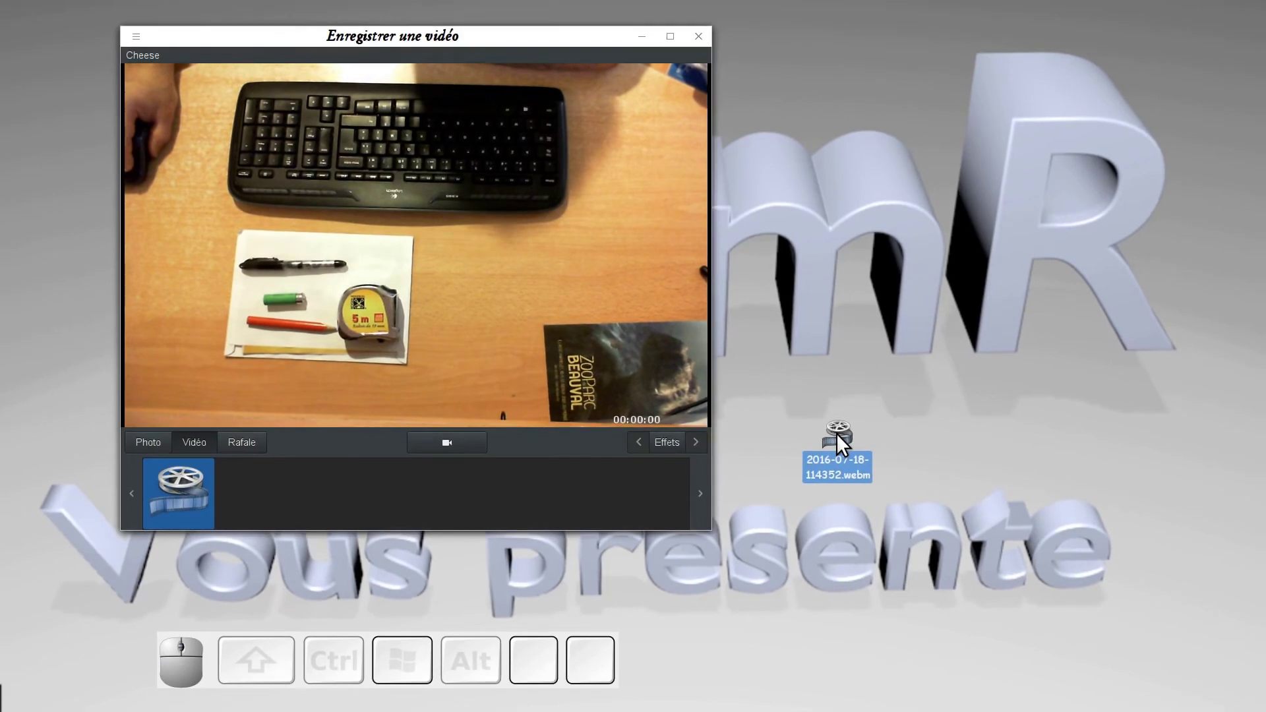
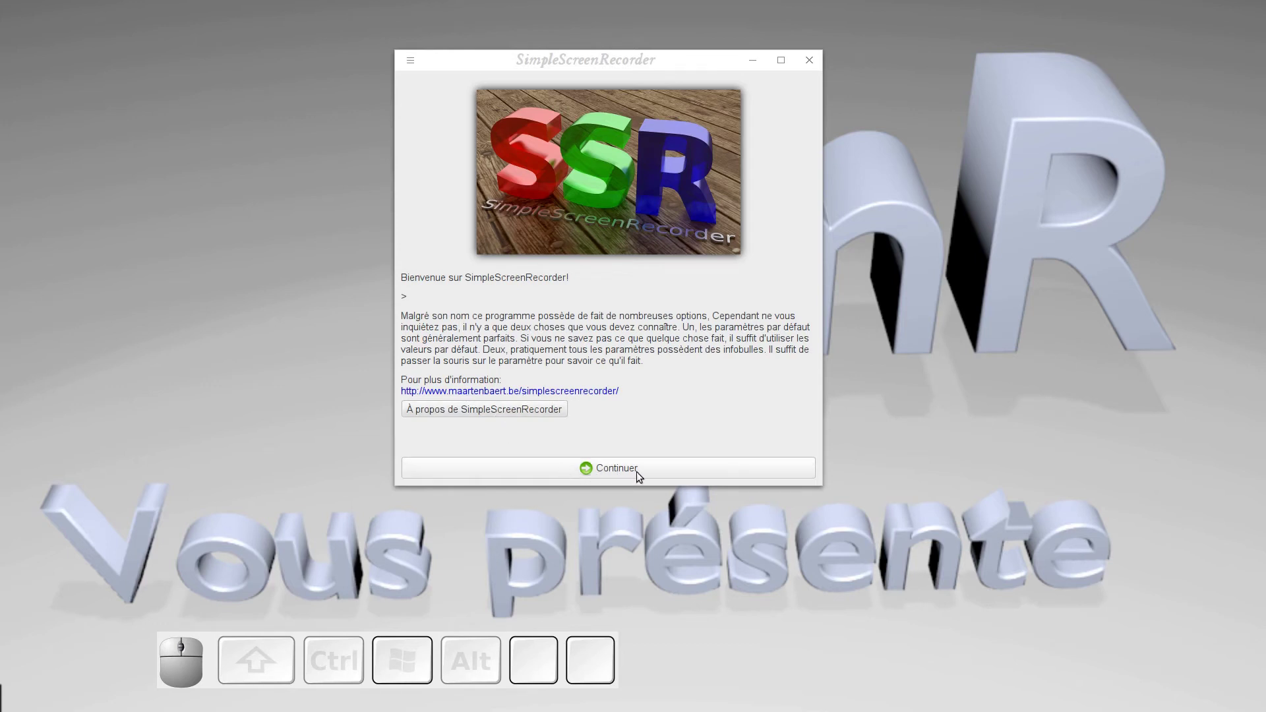
Continue past SimpleScreenRecorder's welcome page to the input settings.
{"action": "left_click", "coordinate": [640, 476]}
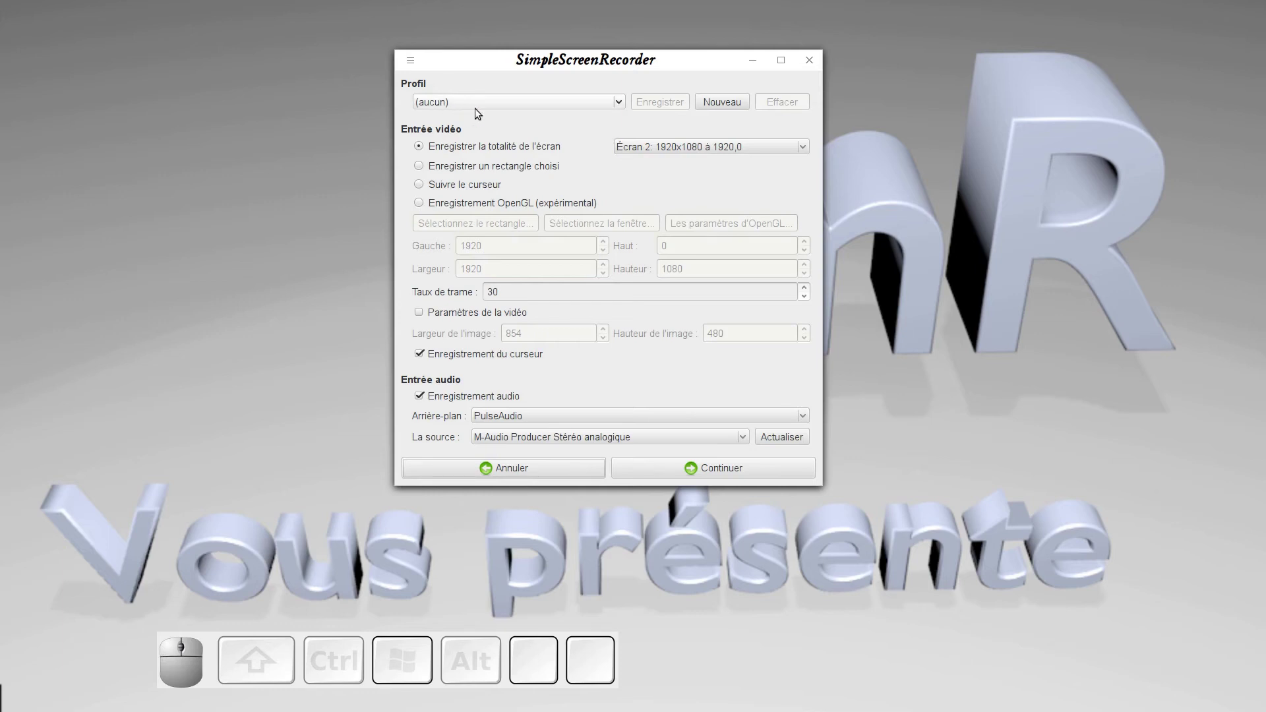
{"action": "left_click", "coordinate": [625, 106]}
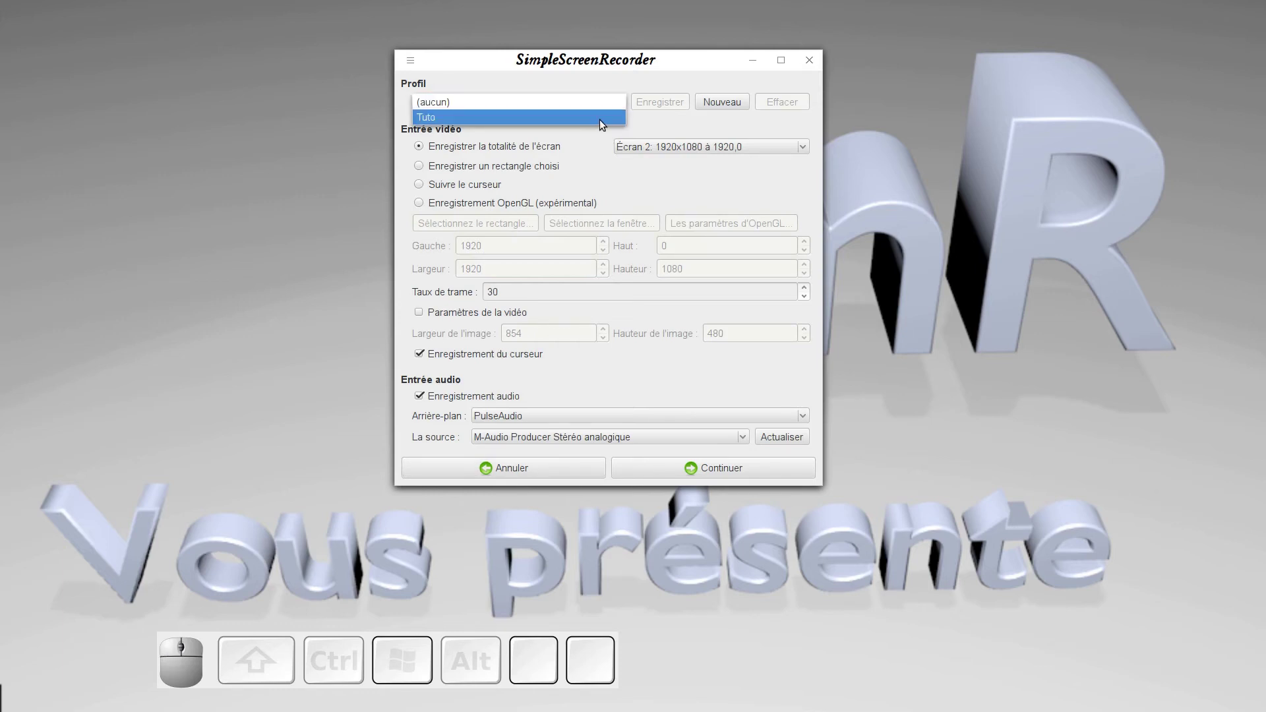
{"action": "left_click", "coordinate": [592, 109]}
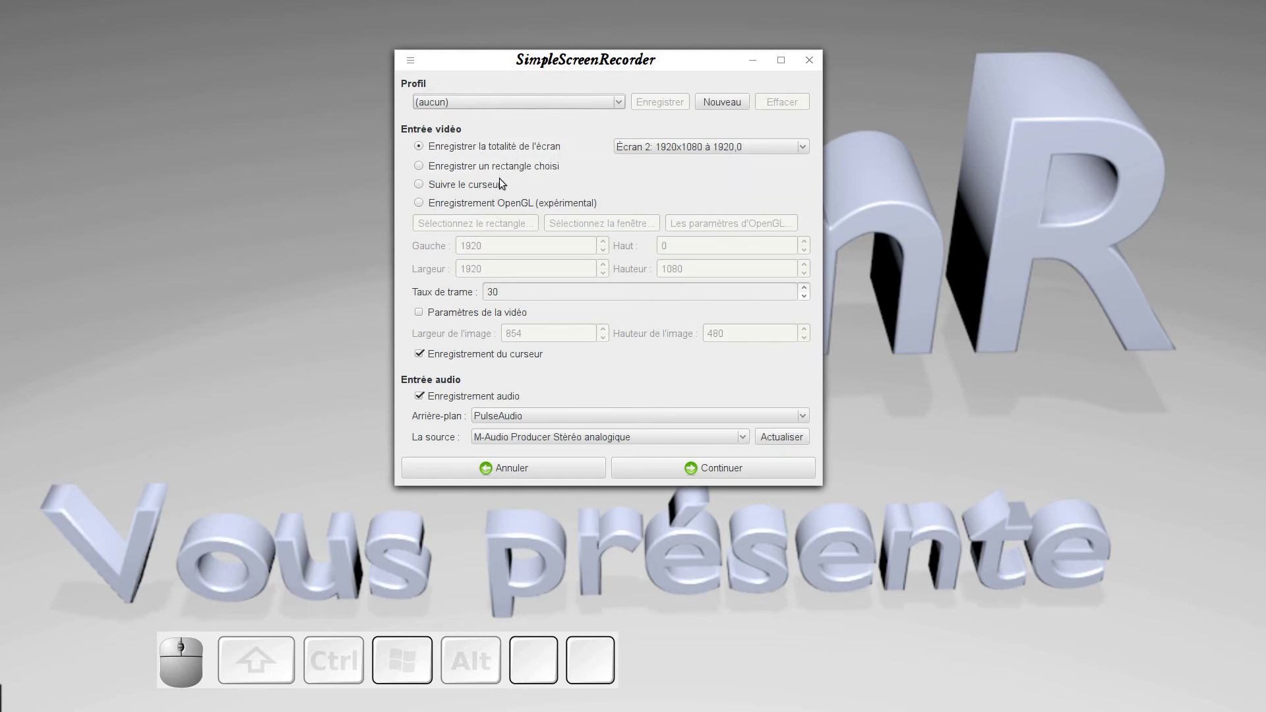
{"action": "left_click", "coordinate": [807, 150]}
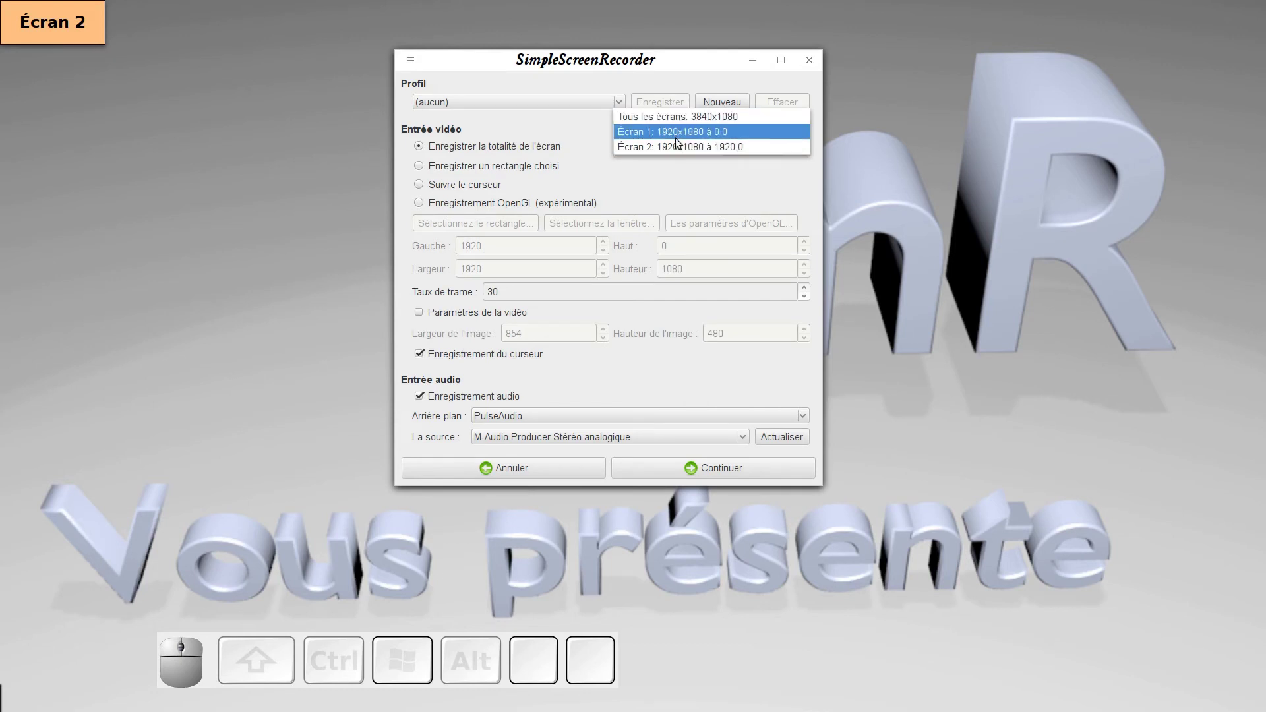
{"action": "left_click", "coordinate": [679, 149]}
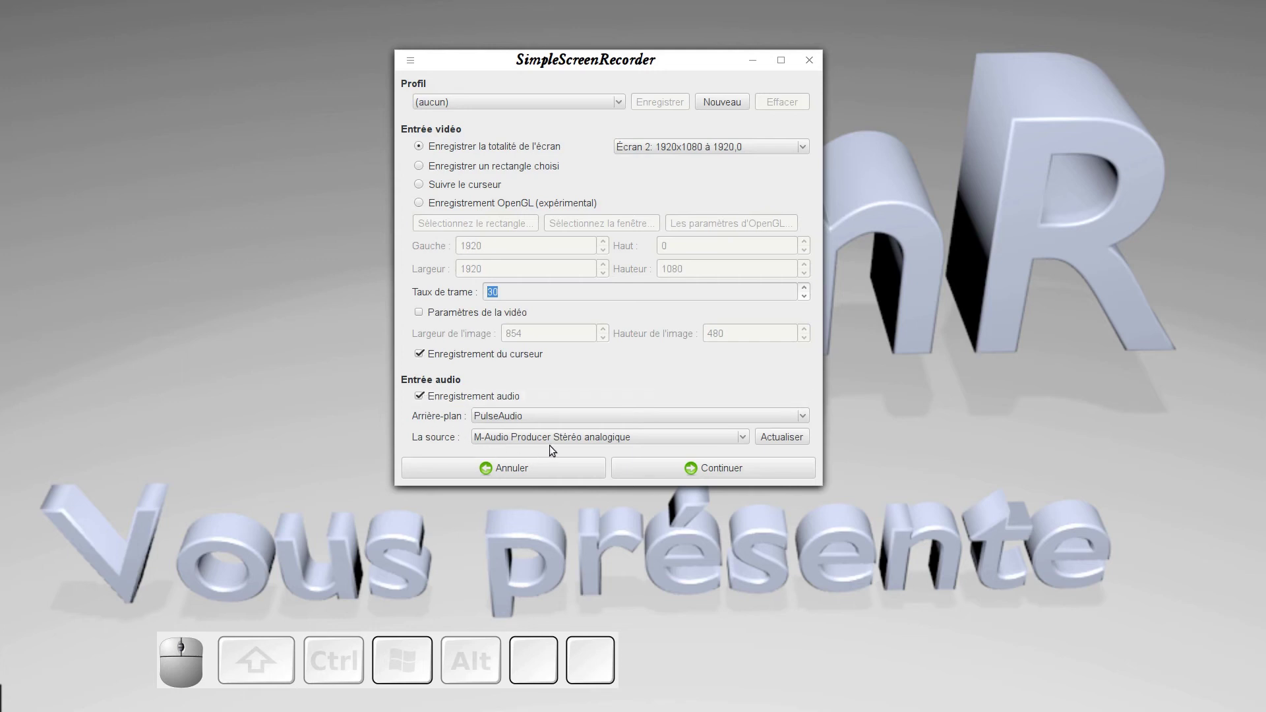
{"action": "left_click", "coordinate": [747, 442]}
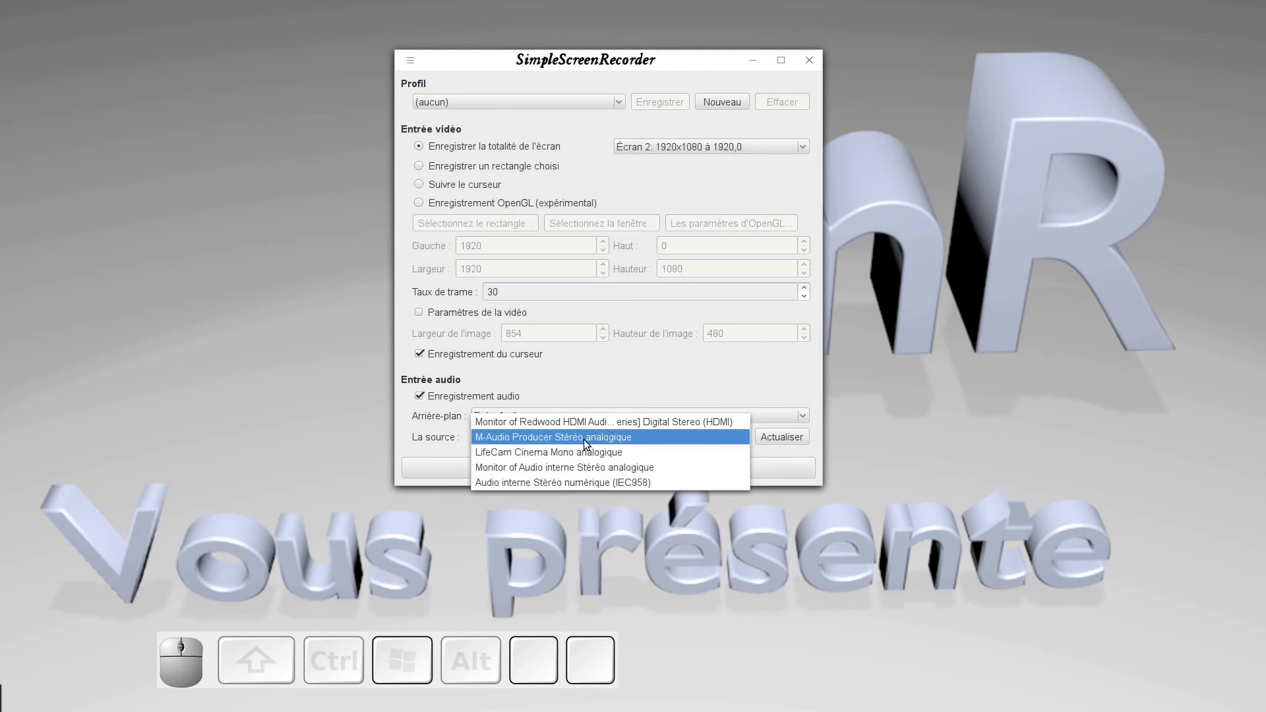
{"action": "left_click", "coordinate": [588, 444]}
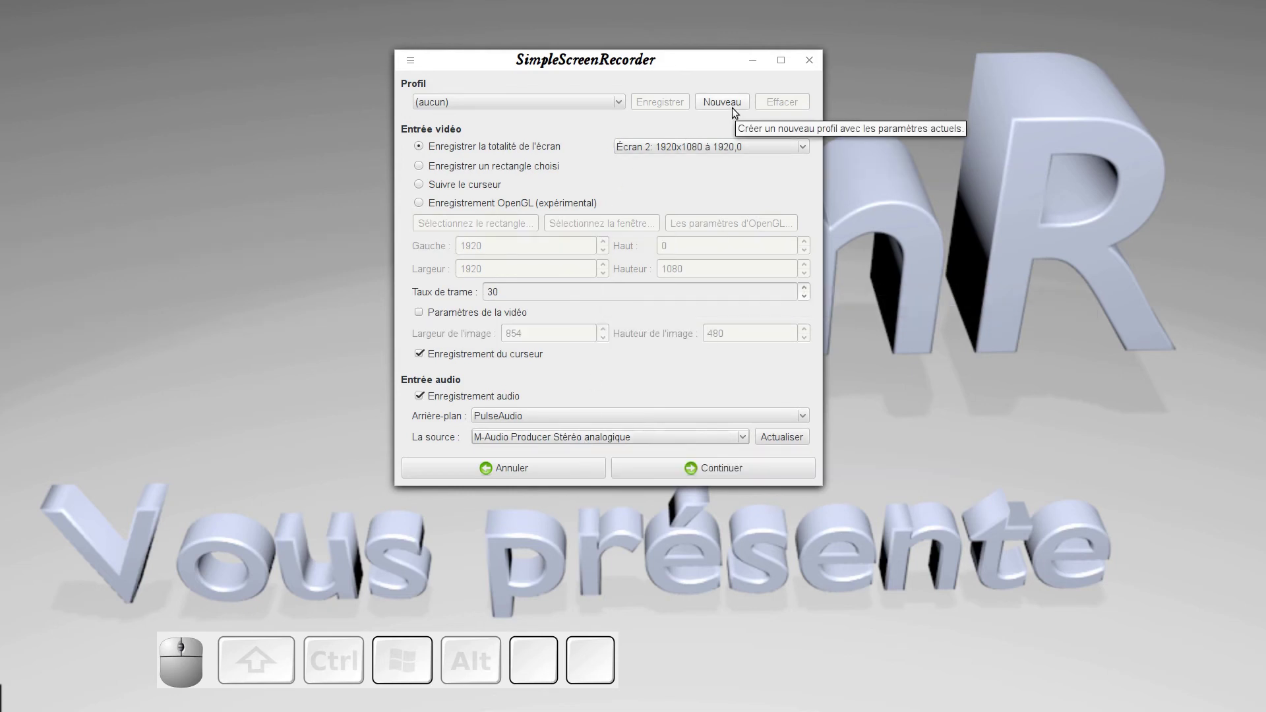
Create a new input profile named 'mon profil' from the current settings and keep it selected.
{"action": "left_click", "coordinate": [734, 110]}
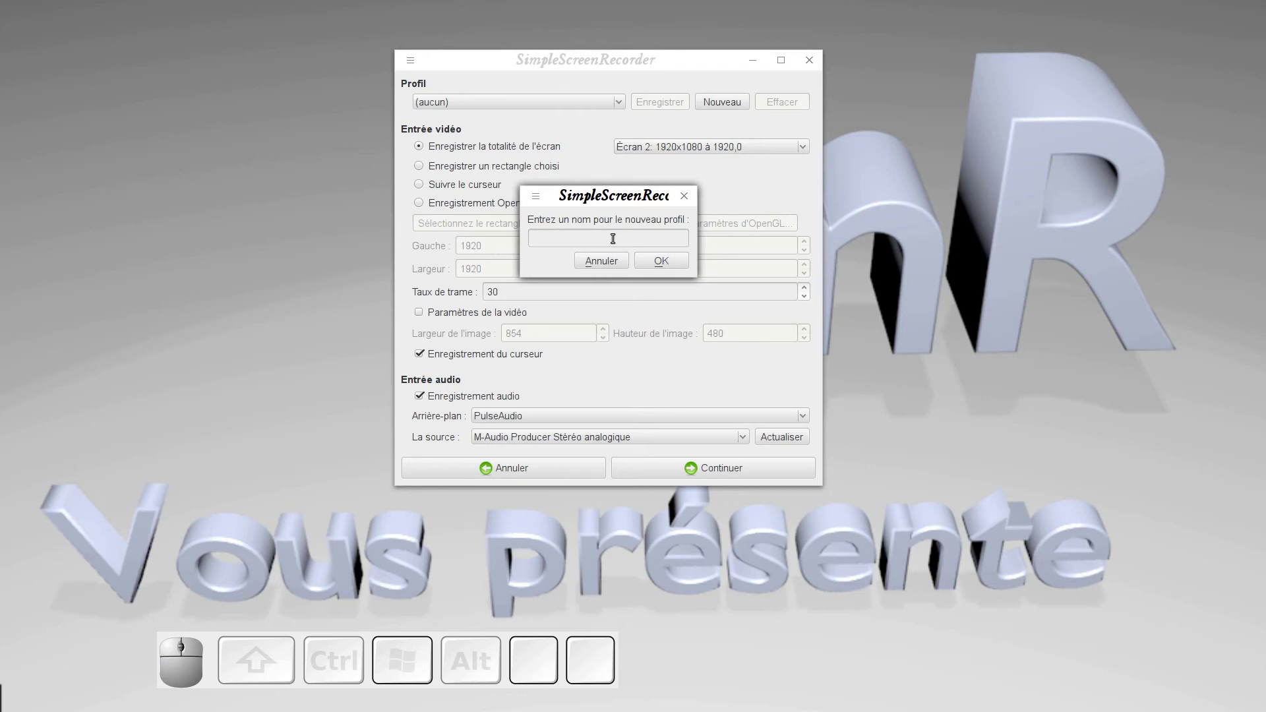
{"action": "key", "text": "space"}
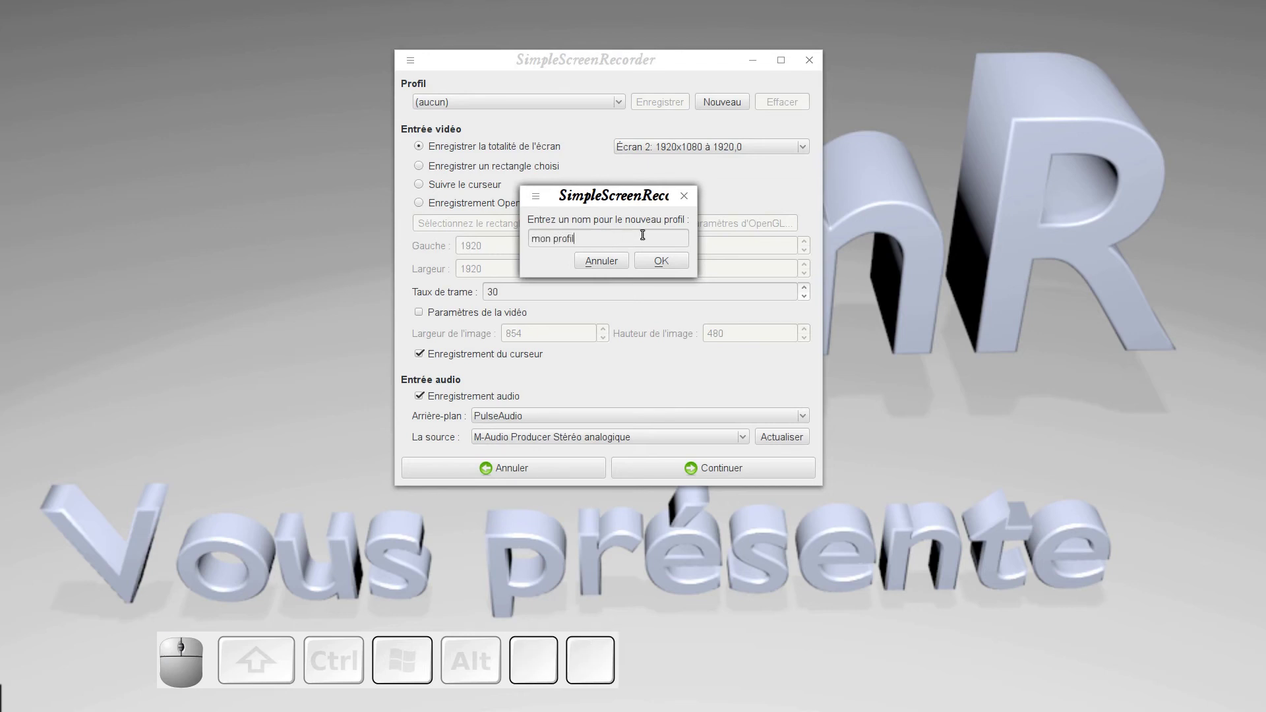
{"action": "left_click", "coordinate": [662, 265]}
{"action": "middle_click", "coordinate": [661, 264]}
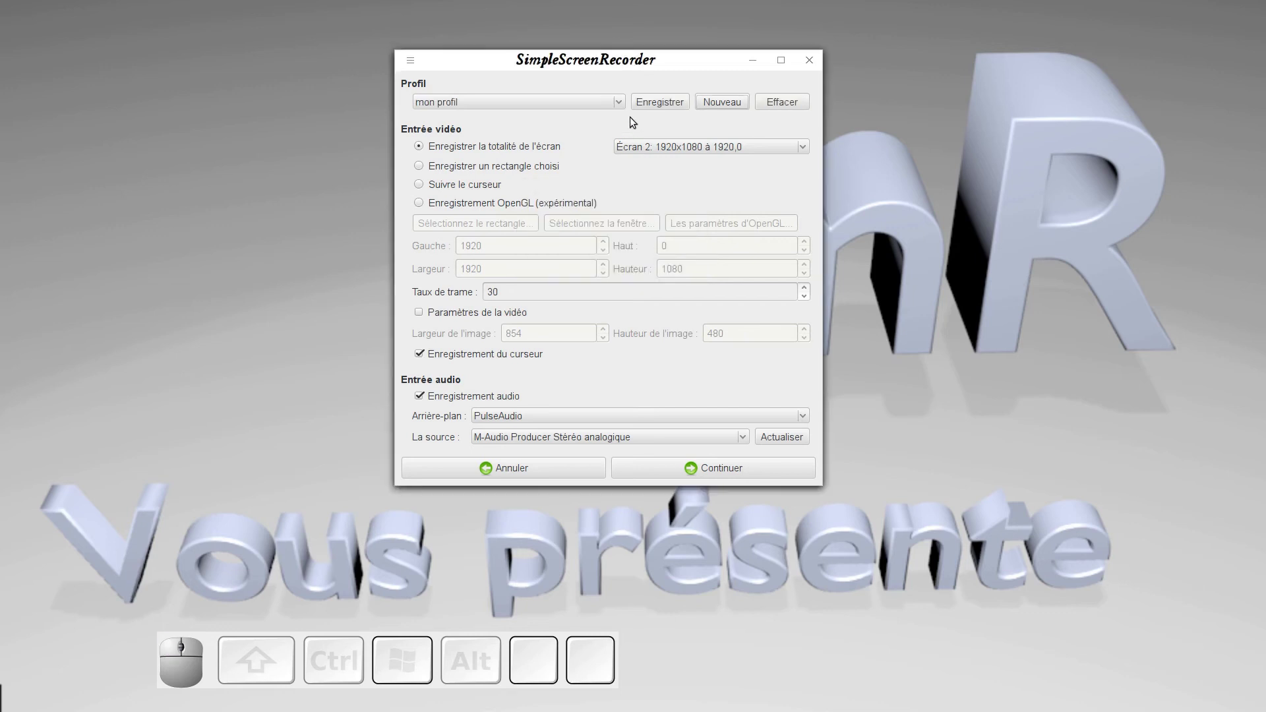
{"action": "left_click", "coordinate": [625, 110]}
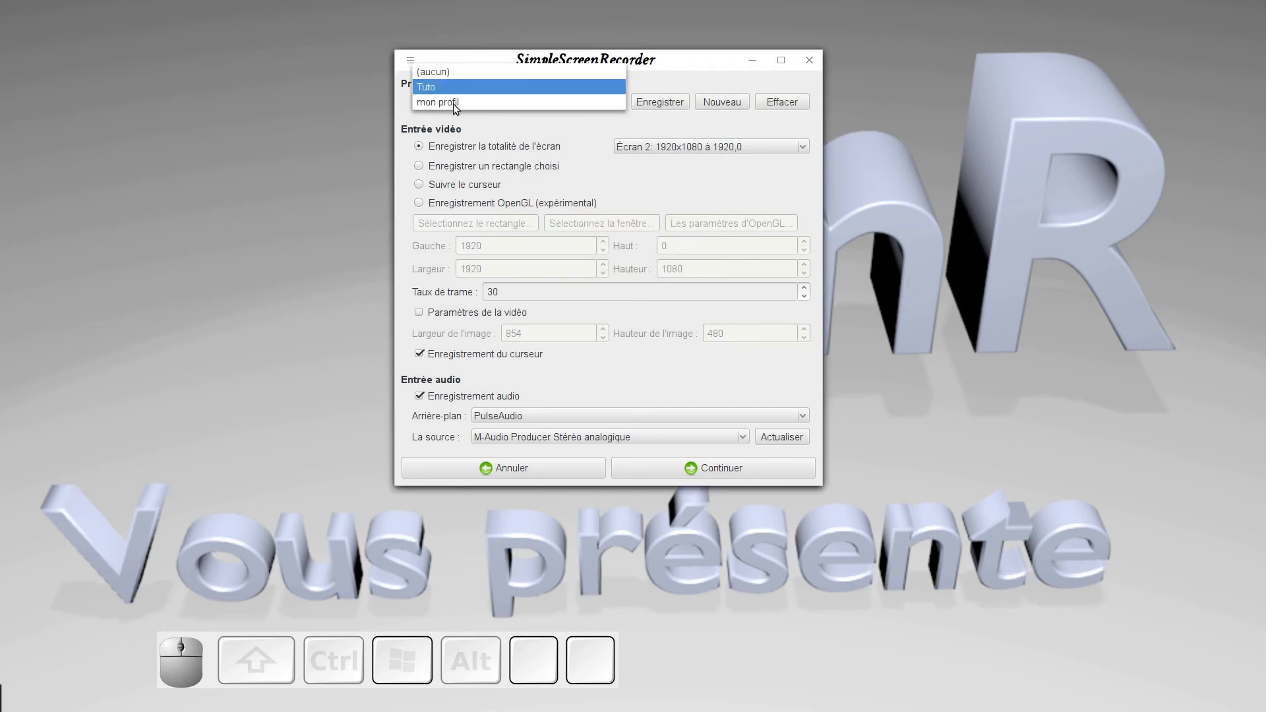
{"action": "left_click", "coordinate": [457, 109]}
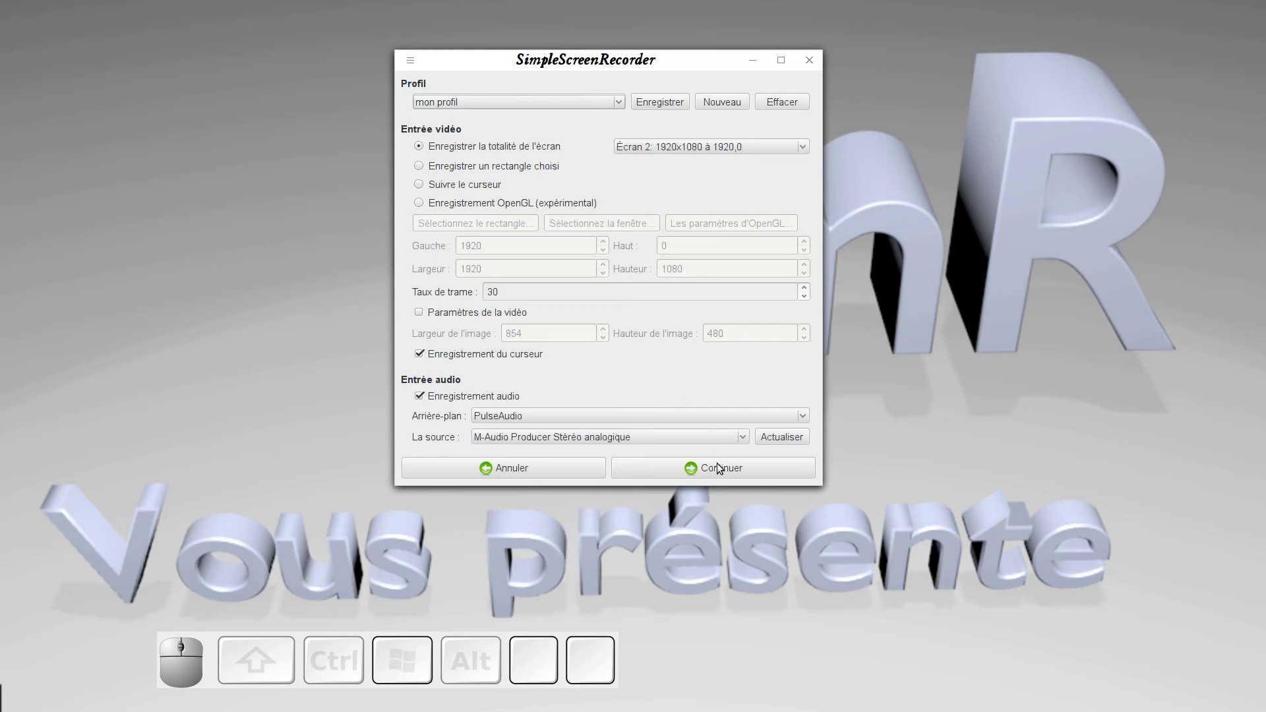
Move to the output page and choose the tuto profile from the output profile list.
{"action": "left_click", "coordinate": [721, 472]}
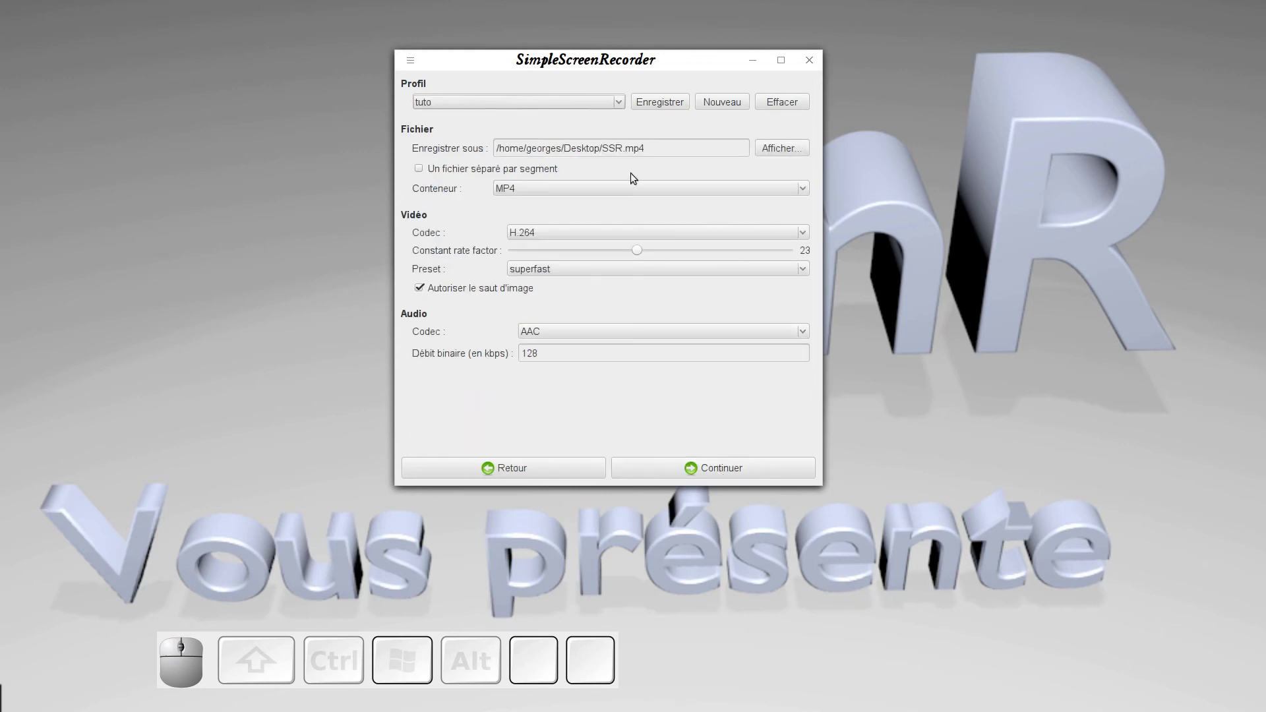
{"action": "left_click", "coordinate": [623, 107]}
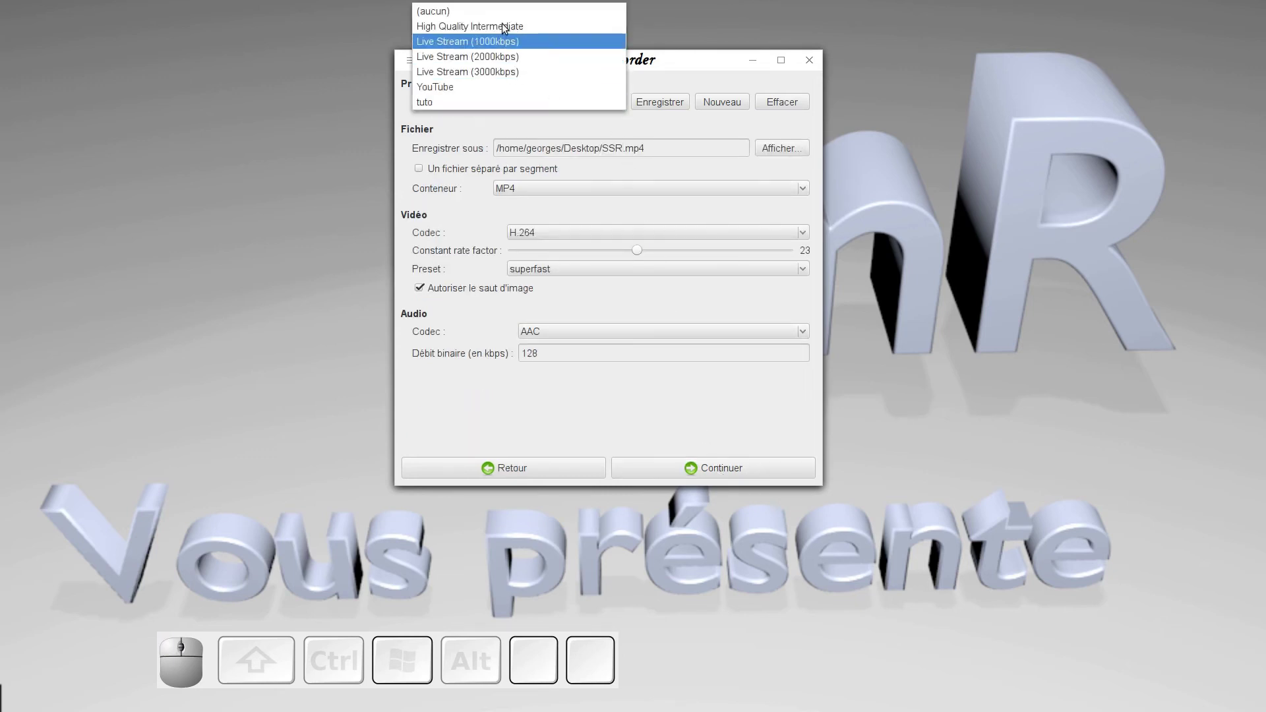
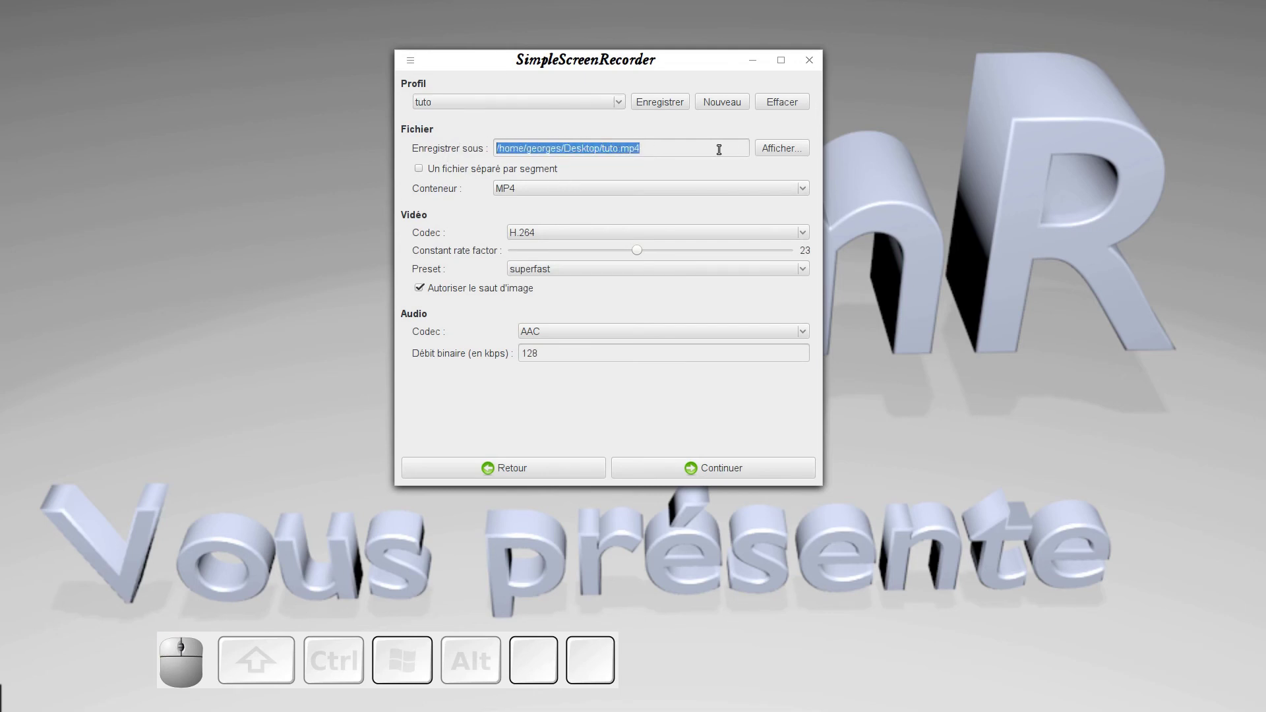
{"action": "middle_click", "coordinate": [422, 179]}
{"action": "left_click", "coordinate": [422, 179]}
{"action": "left_click", "coordinate": [424, 179]}
{"action": "left_click", "coordinate": [423, 179]}
{"action": "left_click", "coordinate": [423, 179]}
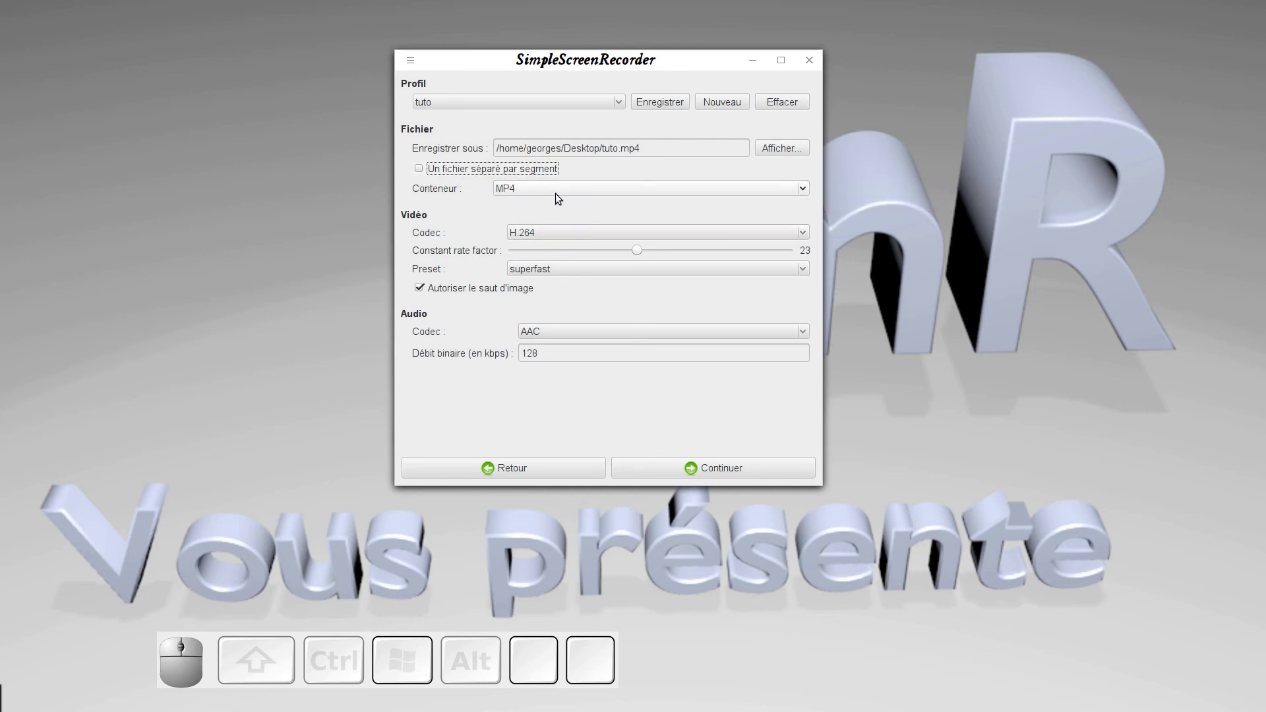
Set the output file to tuto.mp4 on the Desktop and save these settings into the tuto profile.
{"action": "left_click", "coordinate": [560, 198]}
{"action": "left_click", "coordinate": [523, 198]}
{"action": "left_click", "coordinate": [564, 241]}
{"action": "left_click", "coordinate": [538, 242]}
{"action": "left_click_drag", "start_coordinate": [538, 242], "coordinate": [666, 109]}
{"action": "left_click", "coordinate": [666, 109]}
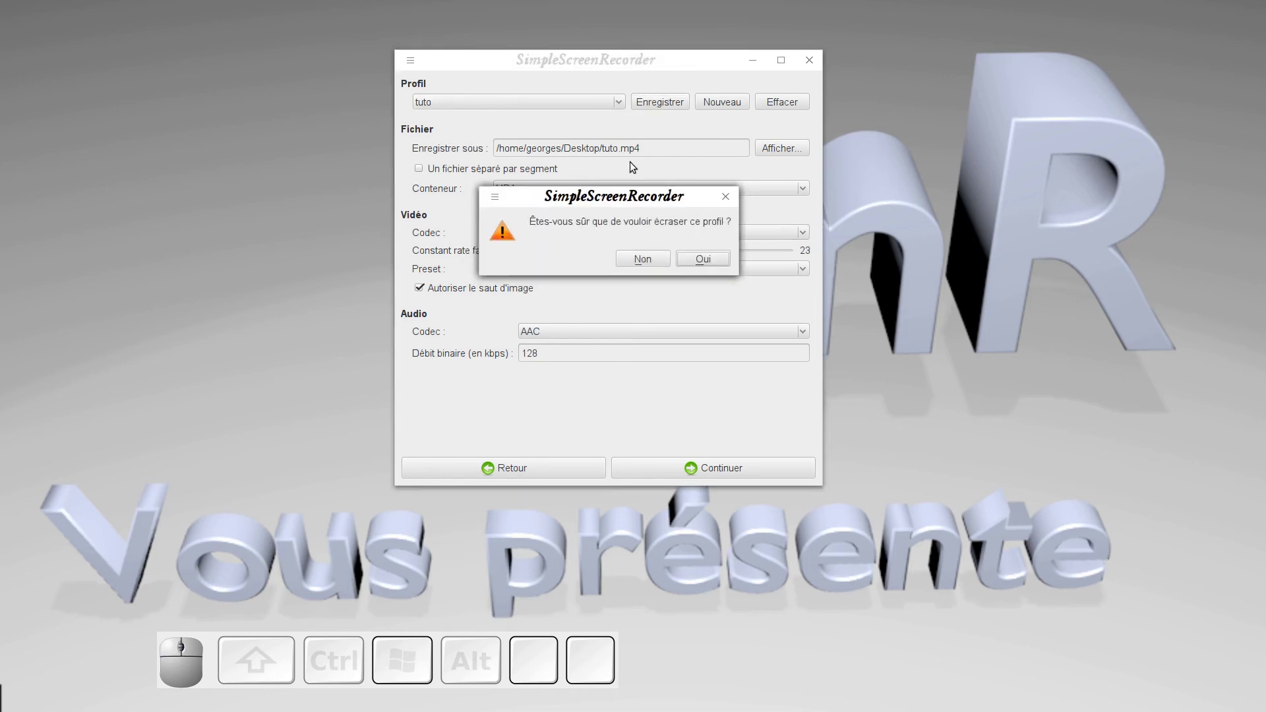
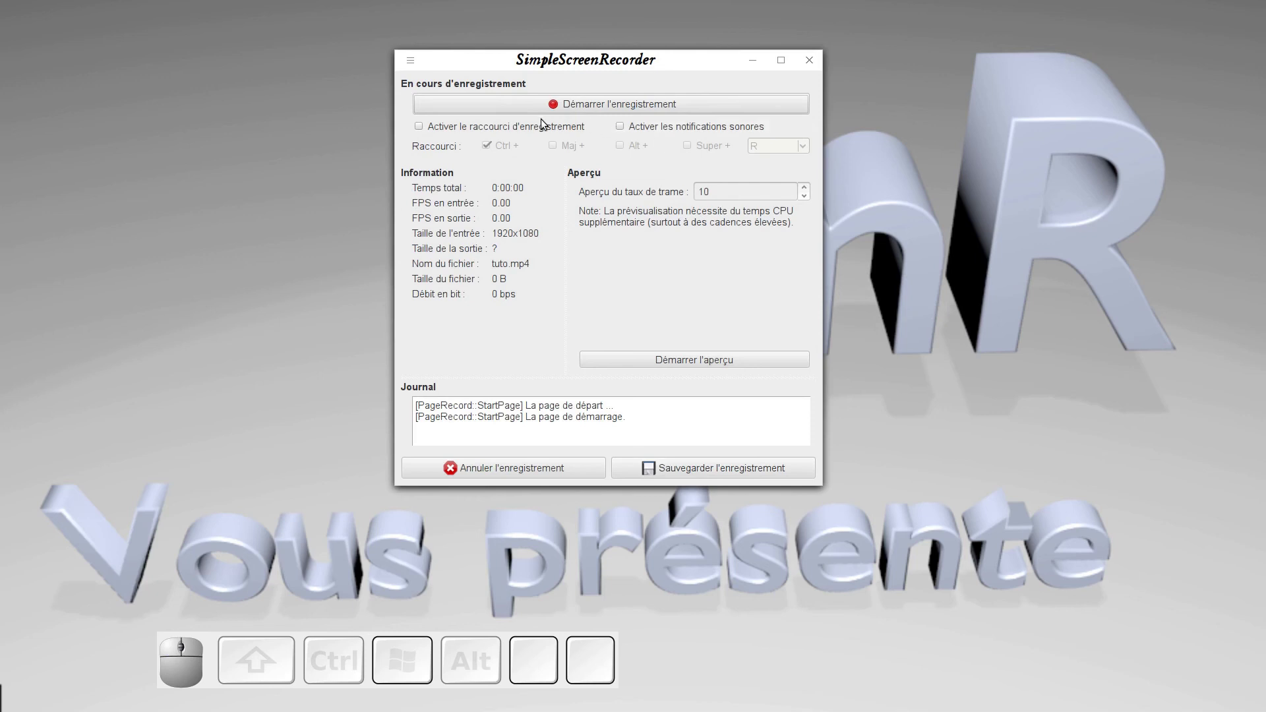
Set Aperçu du taux de trame to 10 and start the live screen preview with the audio meter.
{"action": "left_click", "coordinate": [424, 131]}
{"action": "left_click", "coordinate": [425, 131]}
{"action": "left_click", "coordinate": [425, 132]}
{"action": "left_click", "coordinate": [424, 131]}
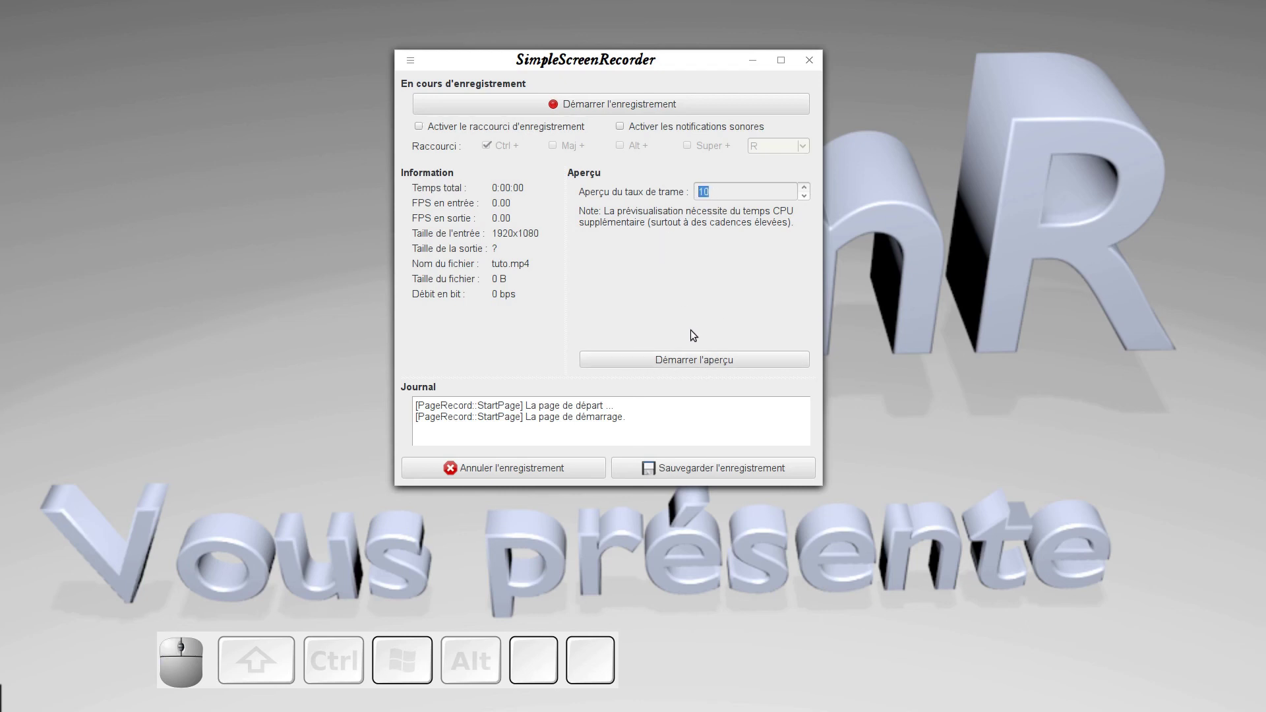
{"action": "left_click", "coordinate": [700, 366]}
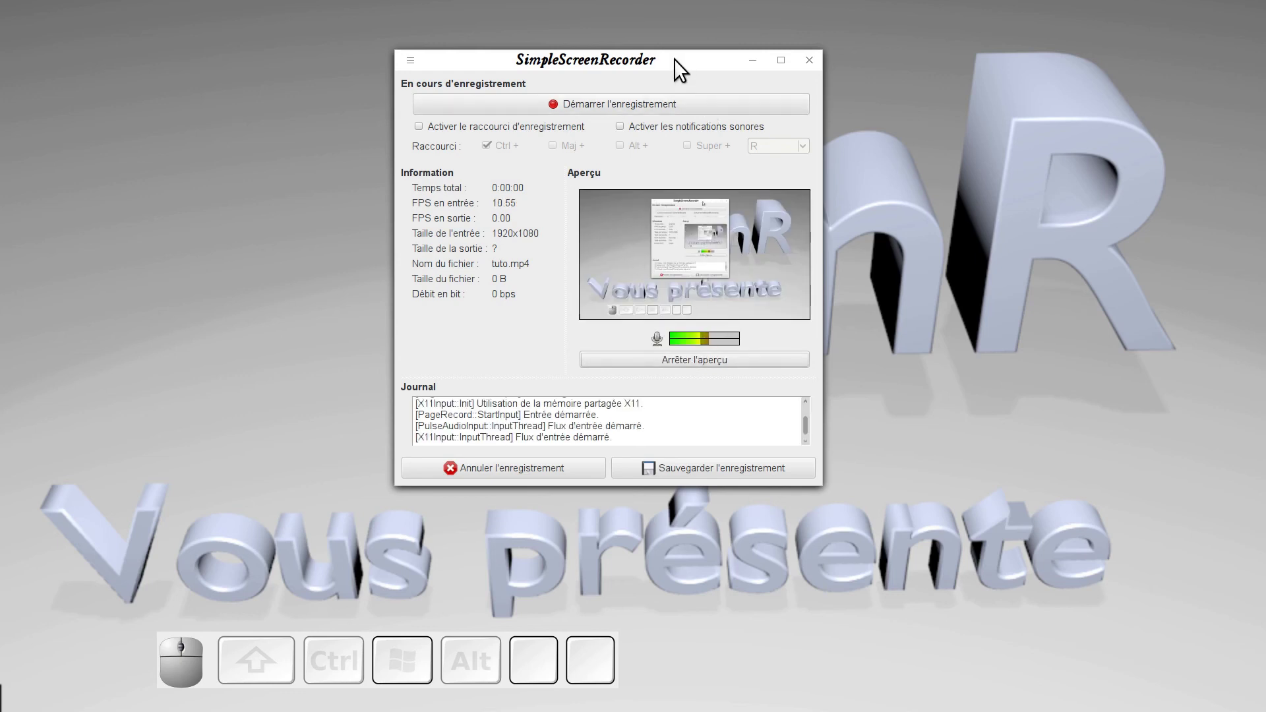
{"action": "left_click_drag", "start_coordinate": [683, 66], "coordinate": [556, 219]}
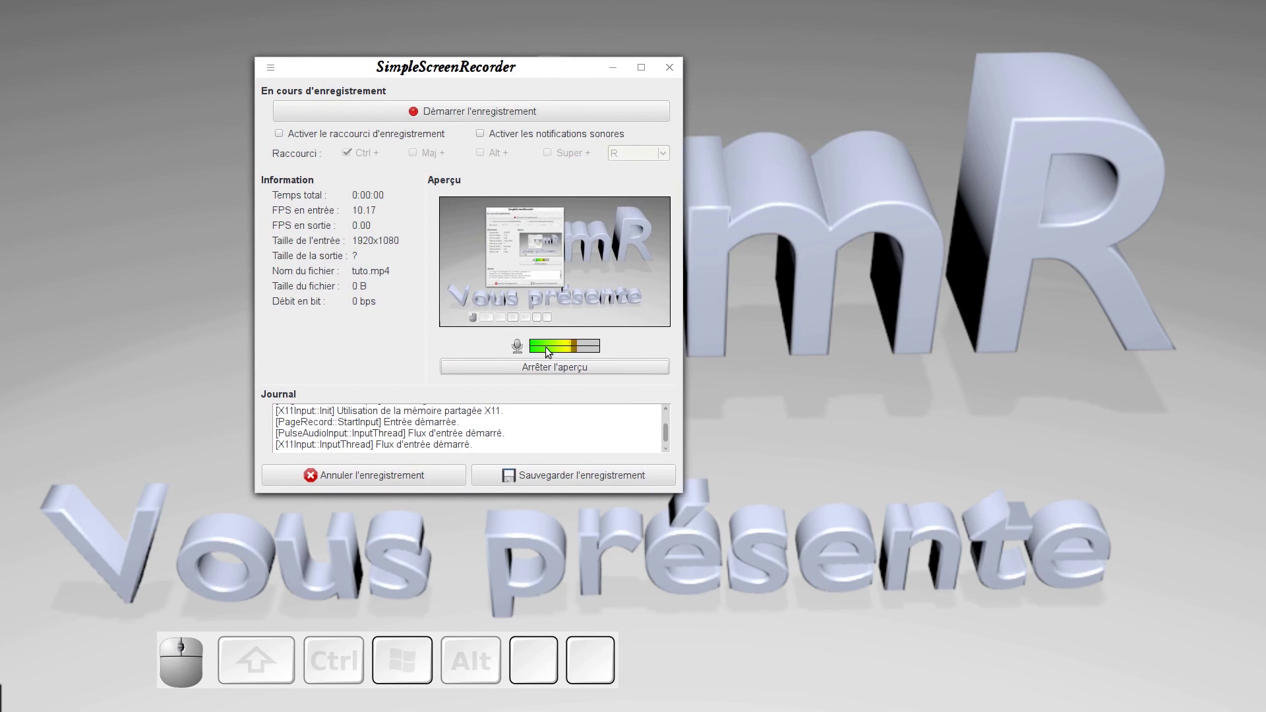